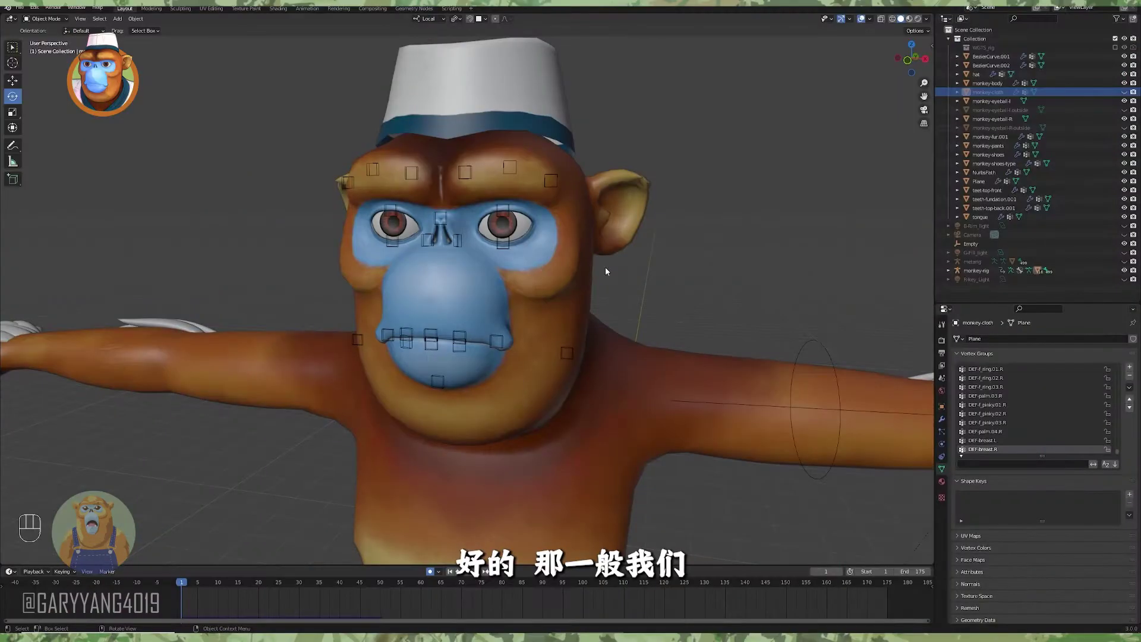
Orbit around the monkey's head until the view faces it head-on for posing the eyelid control
left_click_drag(650, 281, 622, 285)
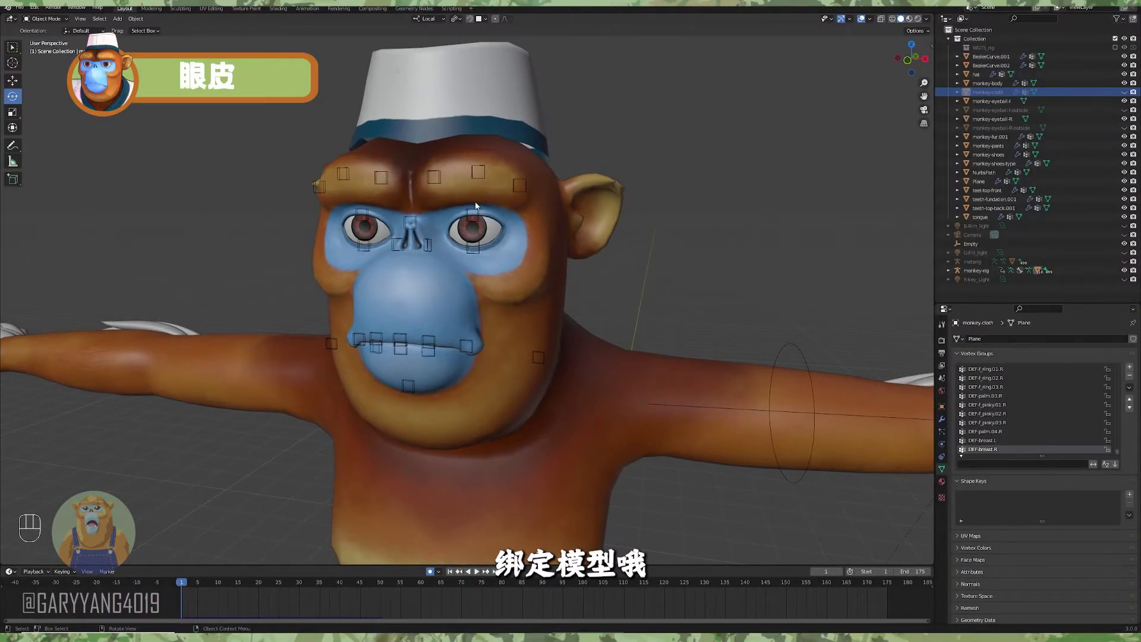
middle_click(515, 227)
left_click_drag(517, 228, 542, 257)
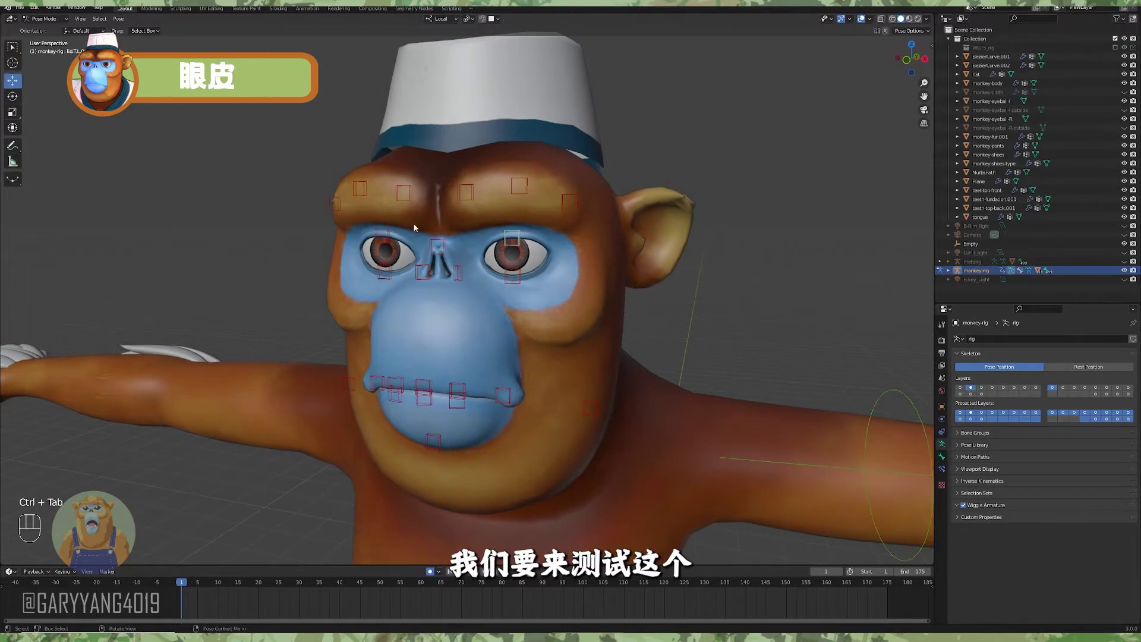
left_click_drag(512, 236, 463, 216)
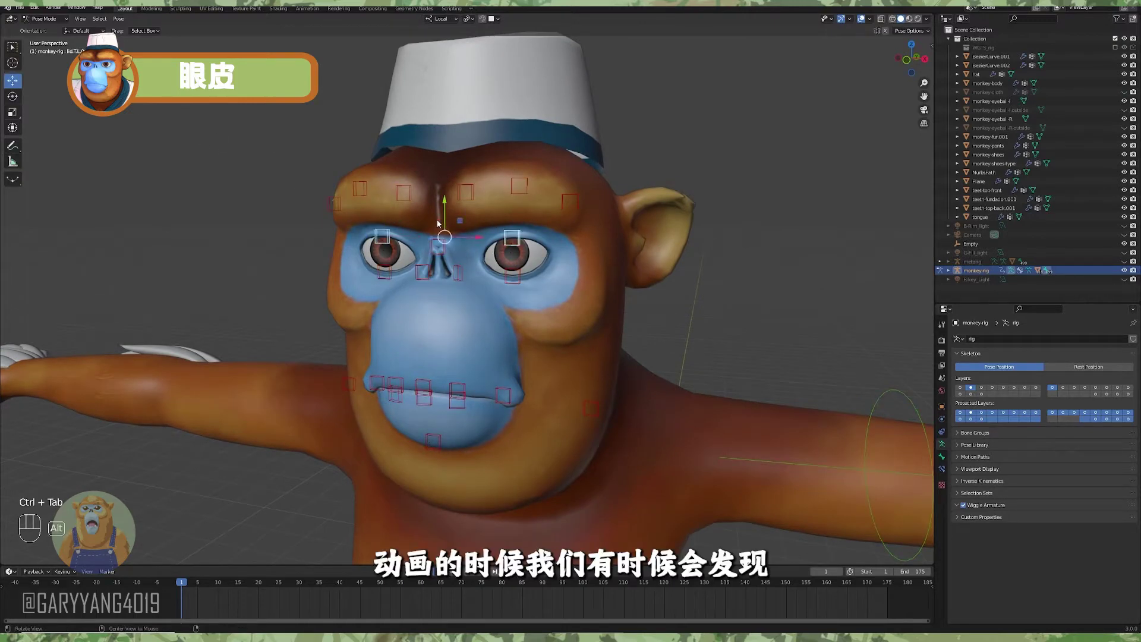
middle_click(446, 224)
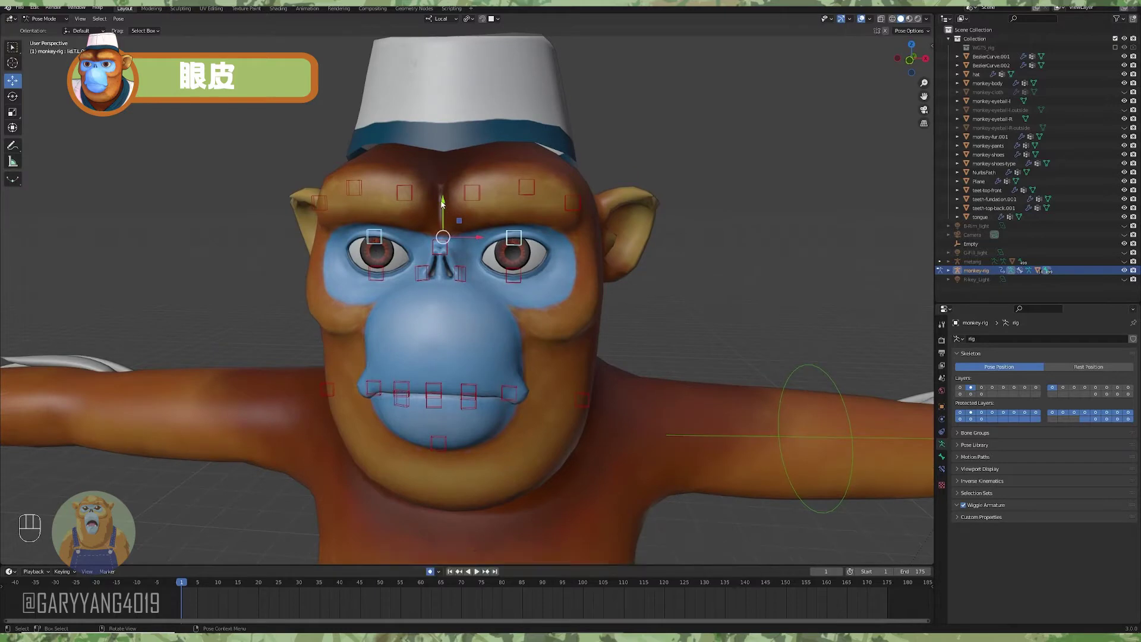
Lower the eyelid control bone so the monkey's eyes close
left_click_drag(443, 206, 511, 259)
middle_click(557, 258)
middle_click(534, 262)
middle_click(499, 279)
left_click_drag(338, 272, 461, 251)
middle_click(505, 266)
left_click_drag(506, 244, 551, 236)
left_click_drag(540, 231, 520, 240)
left_click_drag(469, 266, 460, 269)
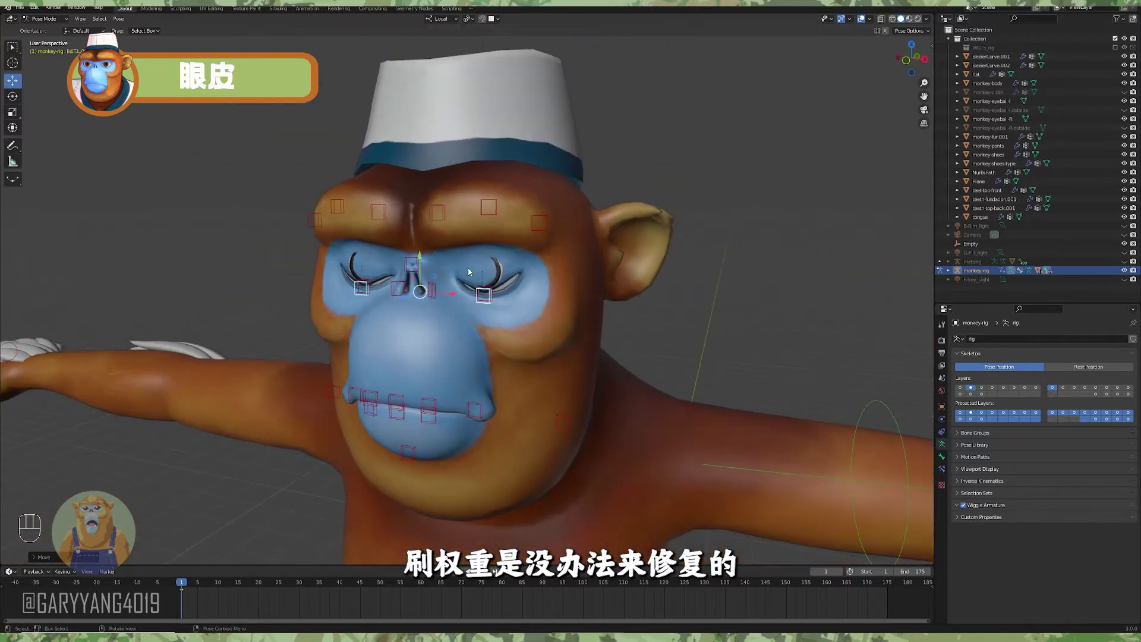
Keyframe the closed-eye pose at frame 30 and return the rig to Object Mode
middle_click(448, 296)
middle_click(467, 301)
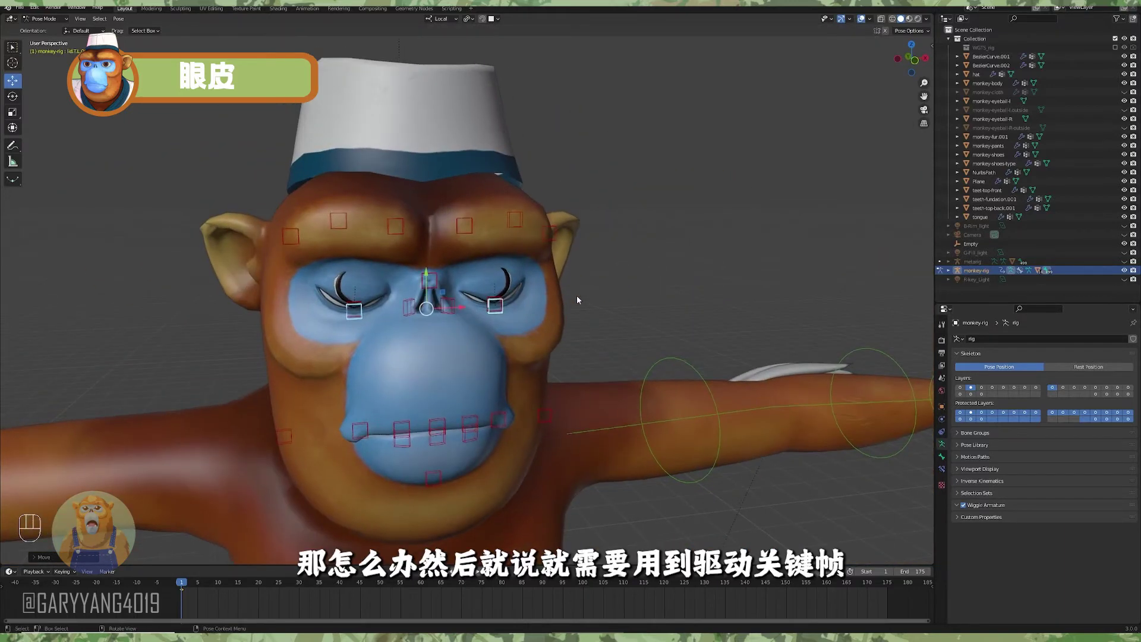
middle_click(575, 324)
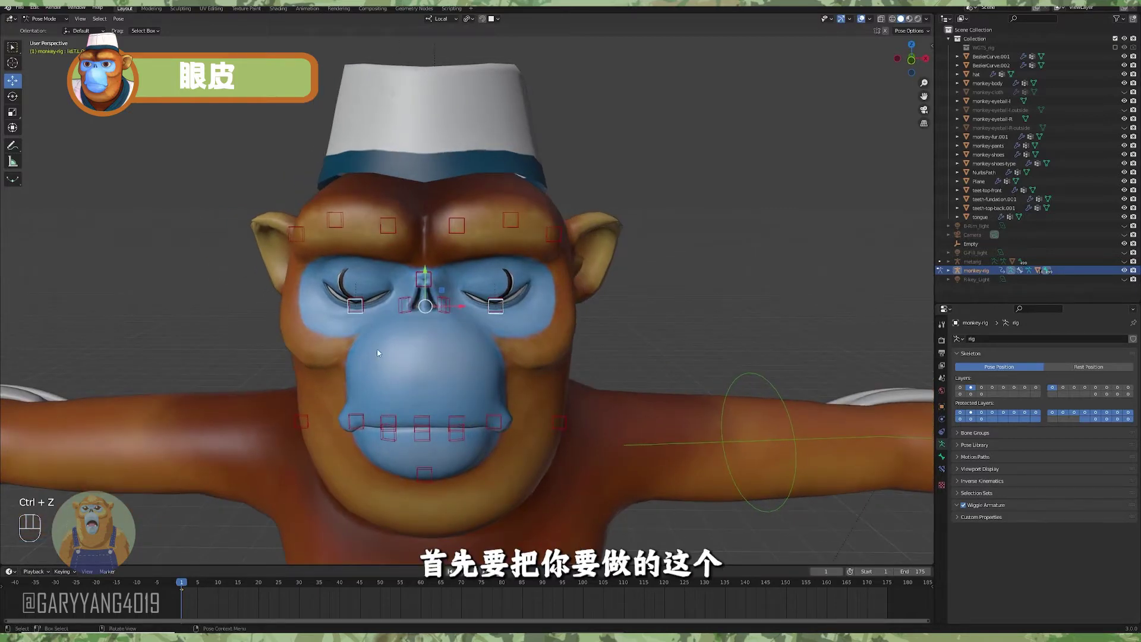
left_click_drag(486, 391, 474, 384)
middle_click(474, 369)
middle_click(454, 363)
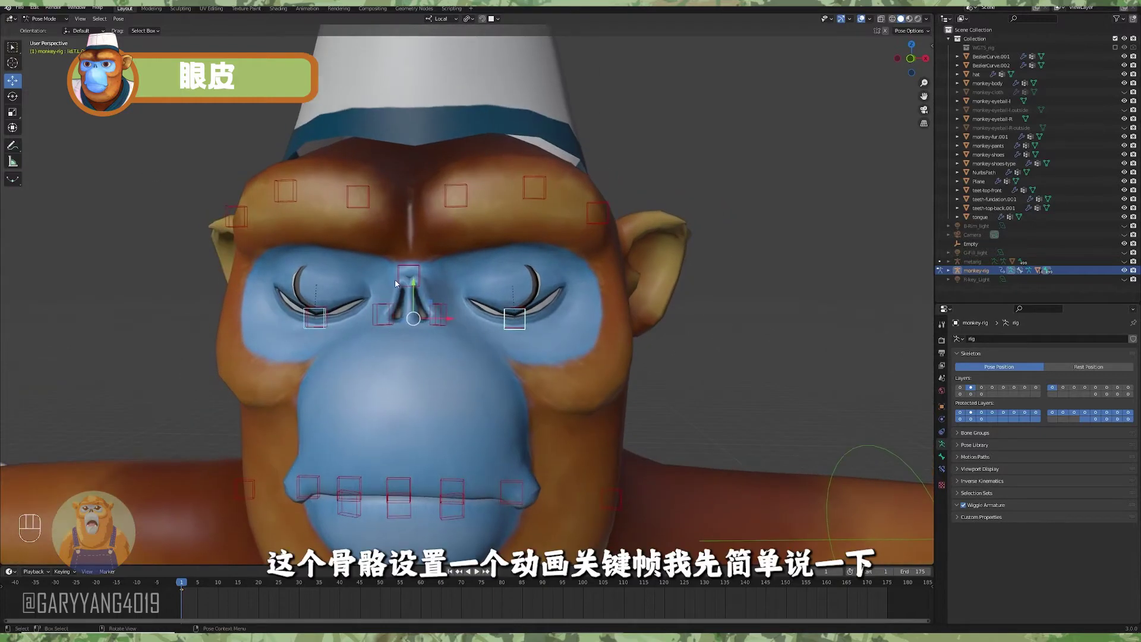
middle_click(422, 299)
left_click(406, 293)
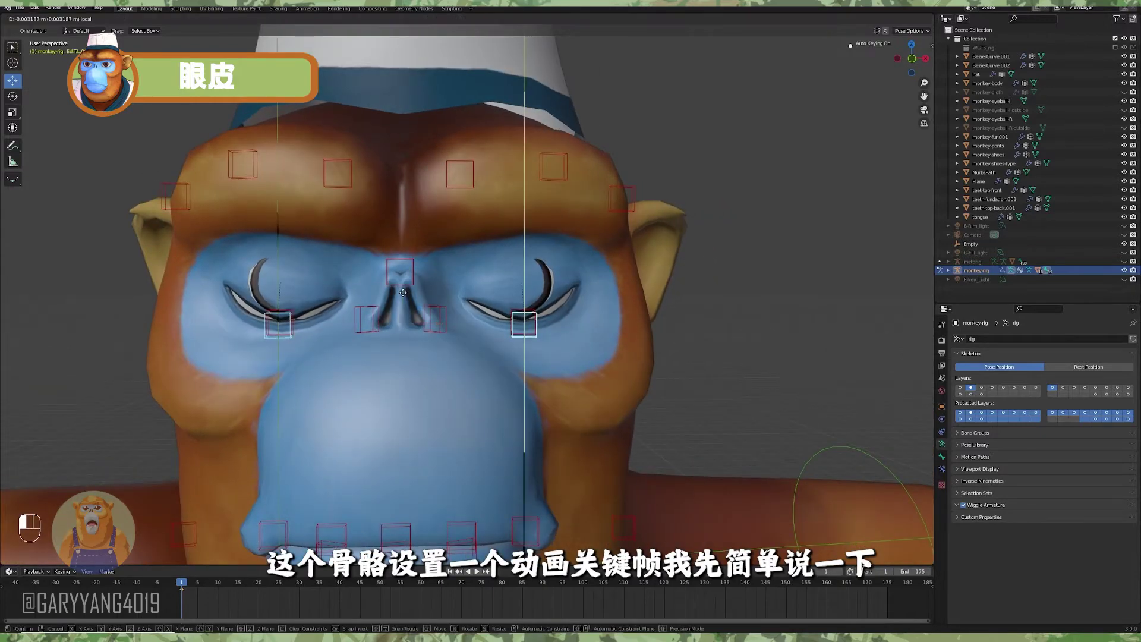
left_click(301, 584)
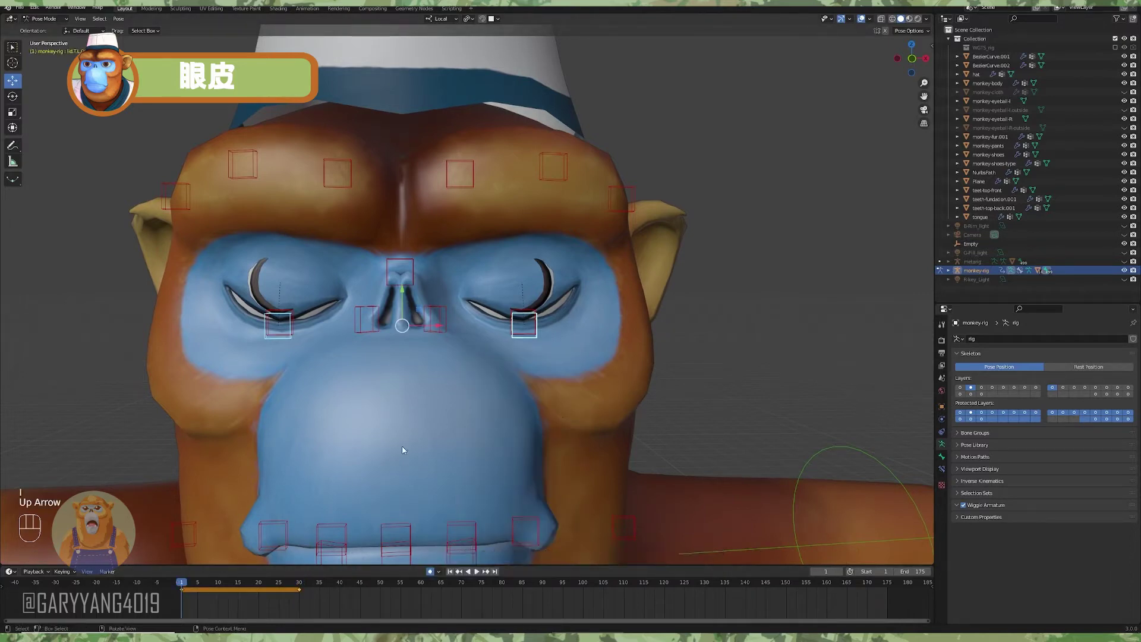
middle_click(490, 416)
left_click_drag(201, 585, 685, 373)
key("ctrl+Tab")
Add a Basis shape key to the monkey-body mesh and return to frame 1 with eyes open
left_click(592, 346)
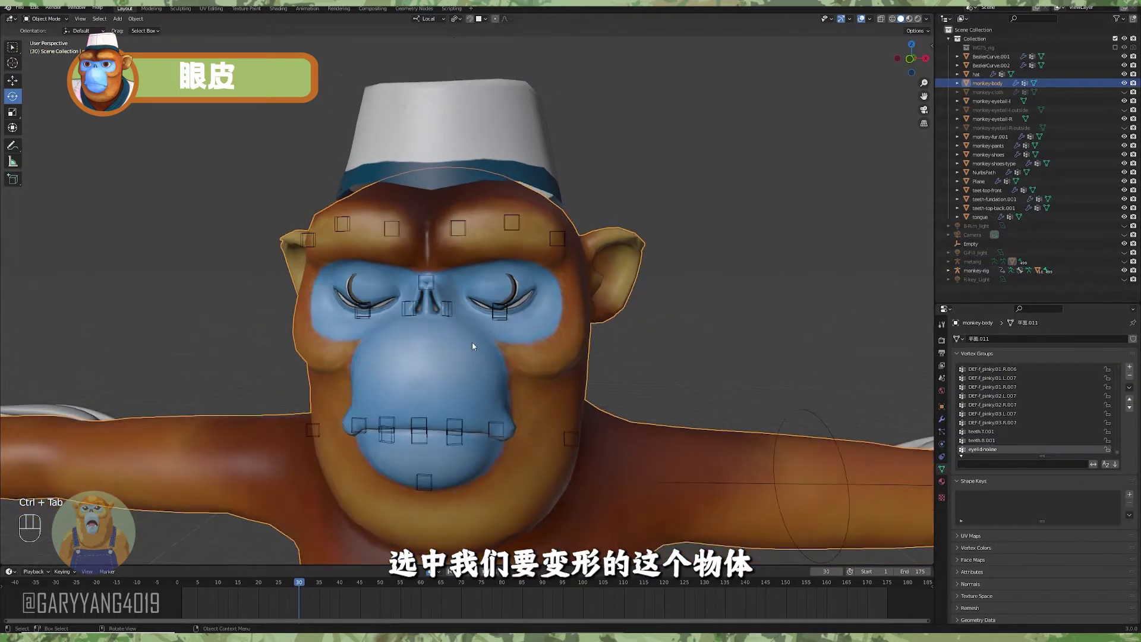
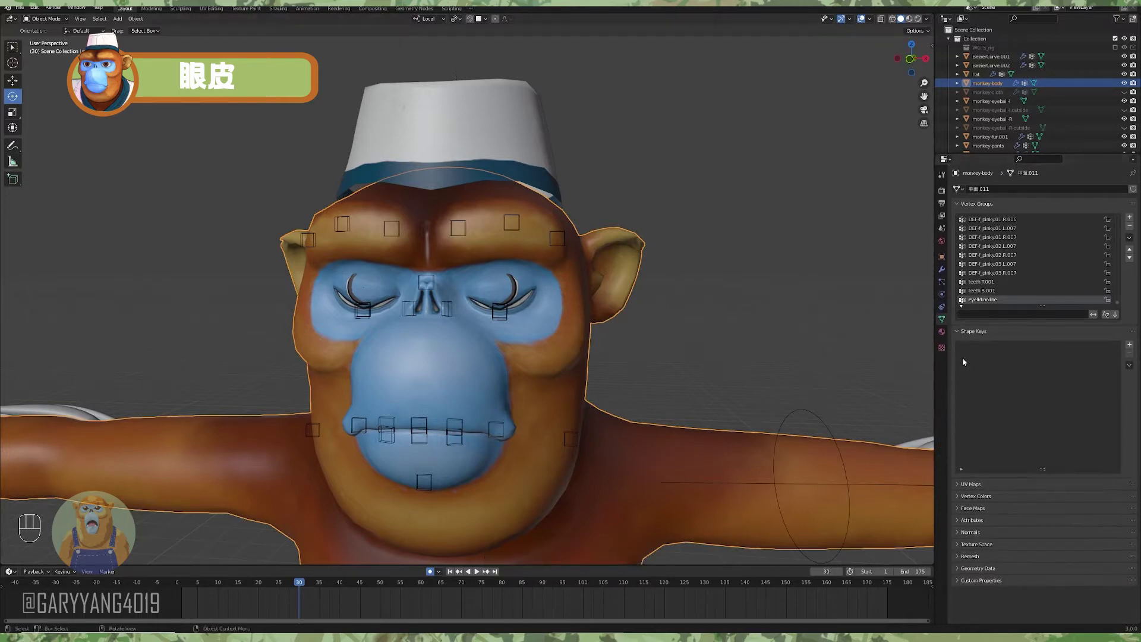
left_click(1134, 346)
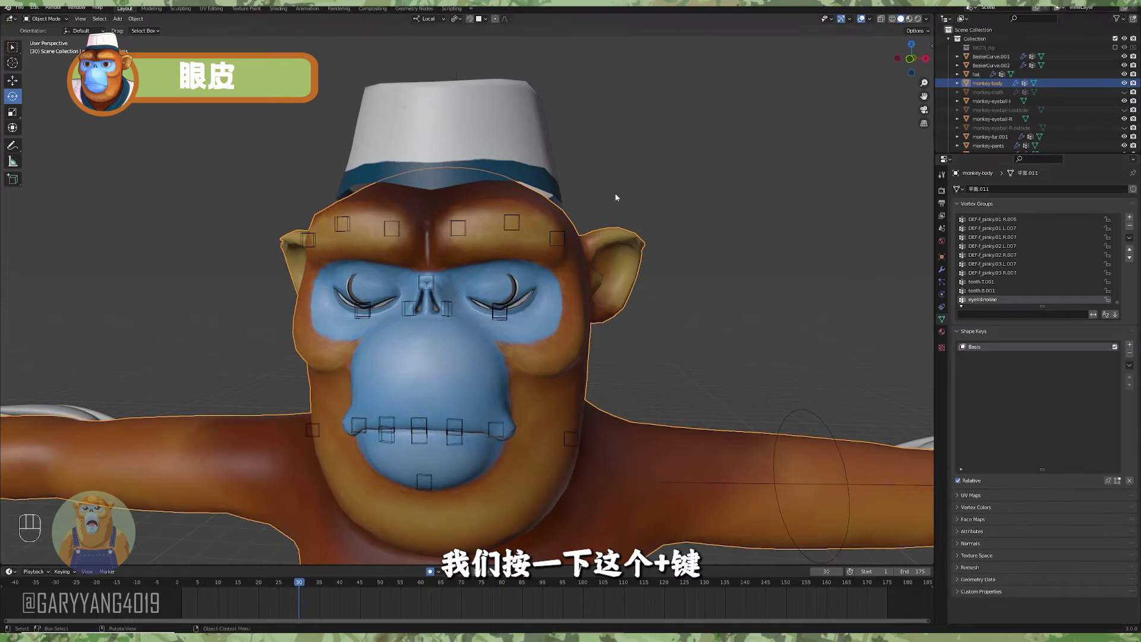
left_click_drag(646, 261, 717, 261)
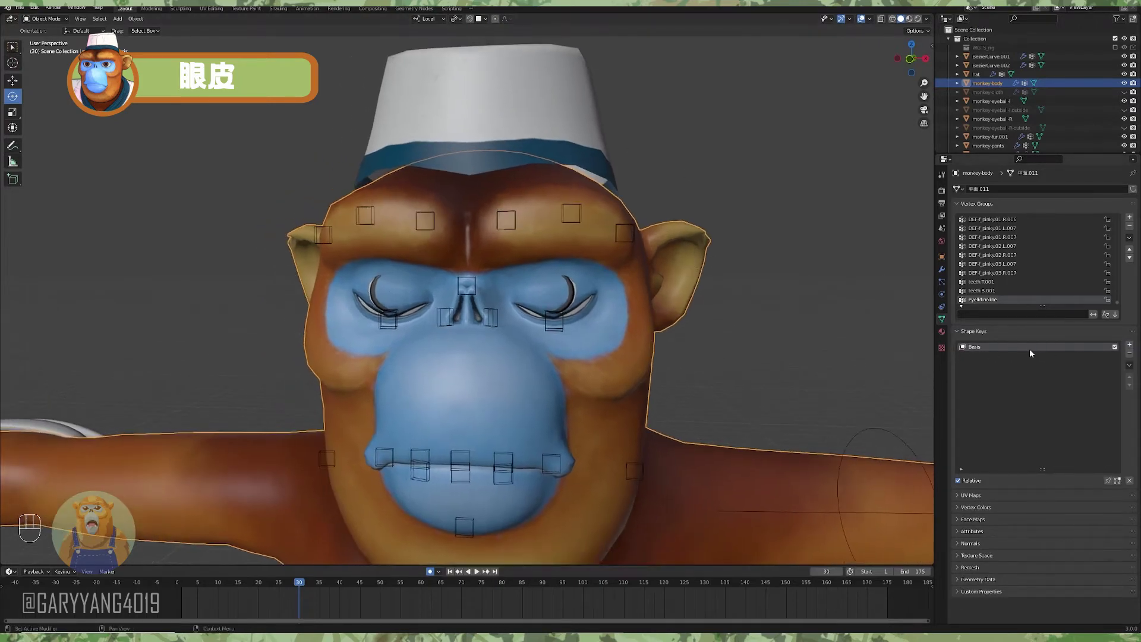
left_click_drag(738, 294, 719, 297)
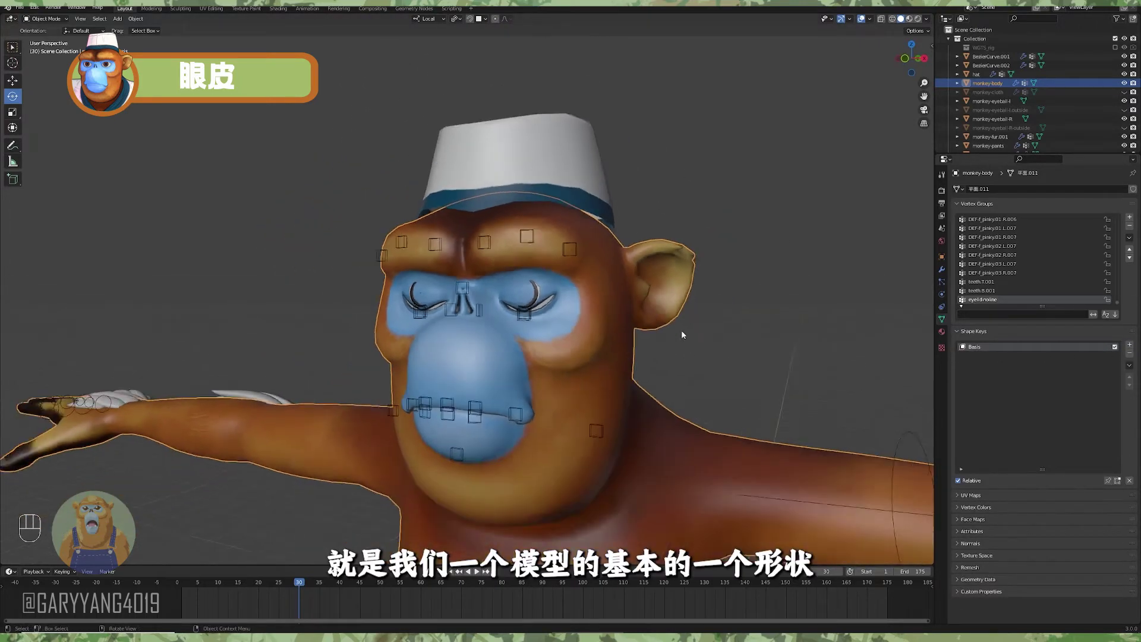
left_click(184, 585)
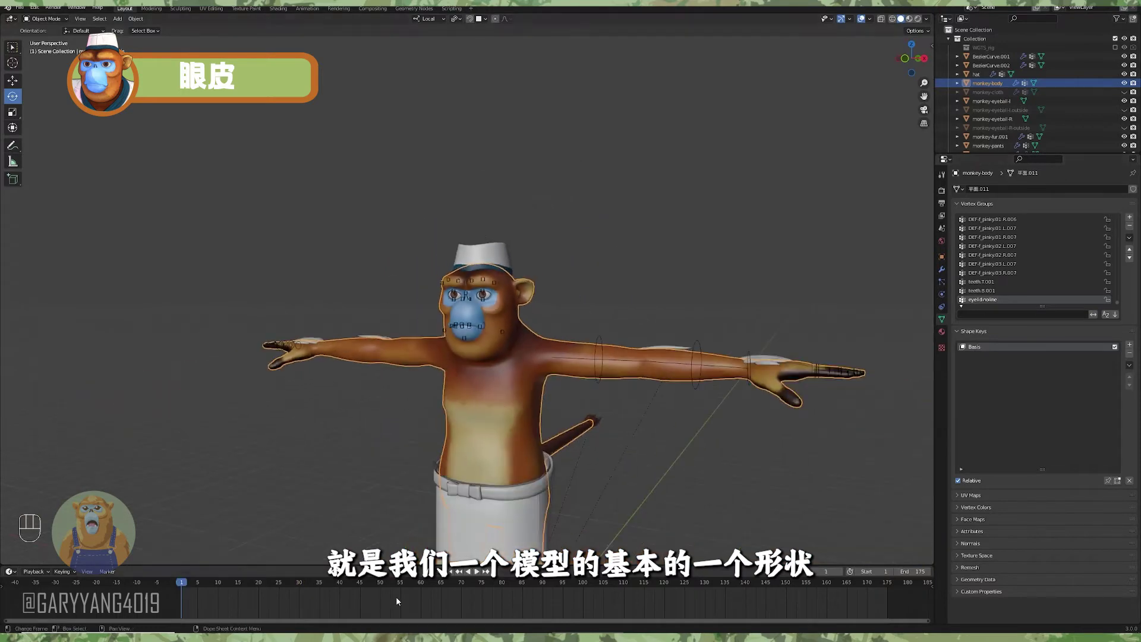
middle_click(577, 328)
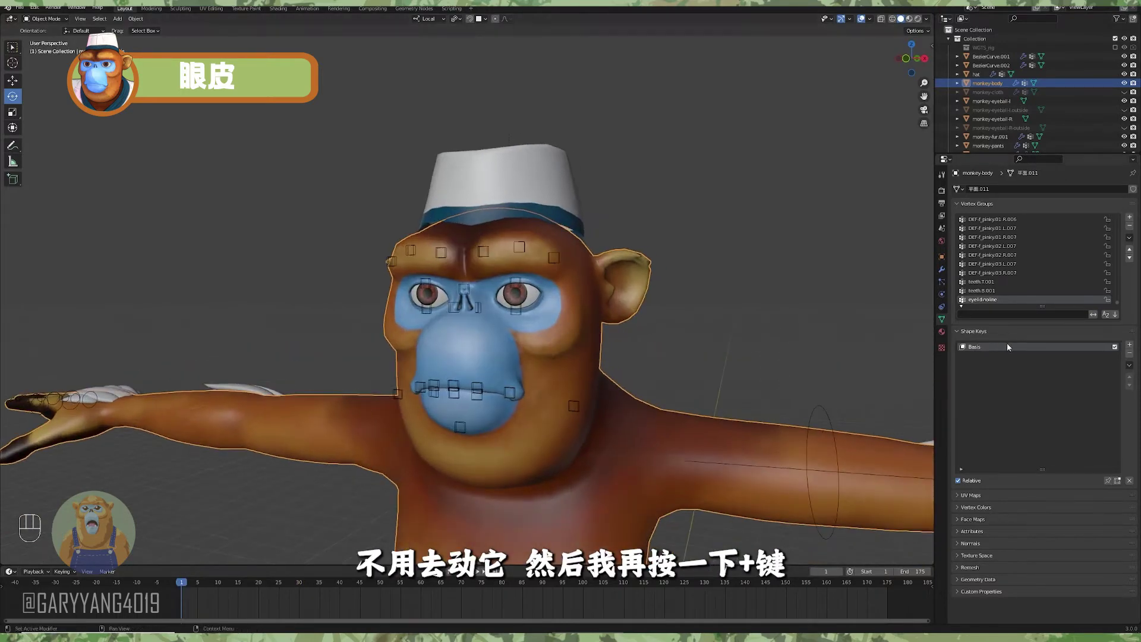
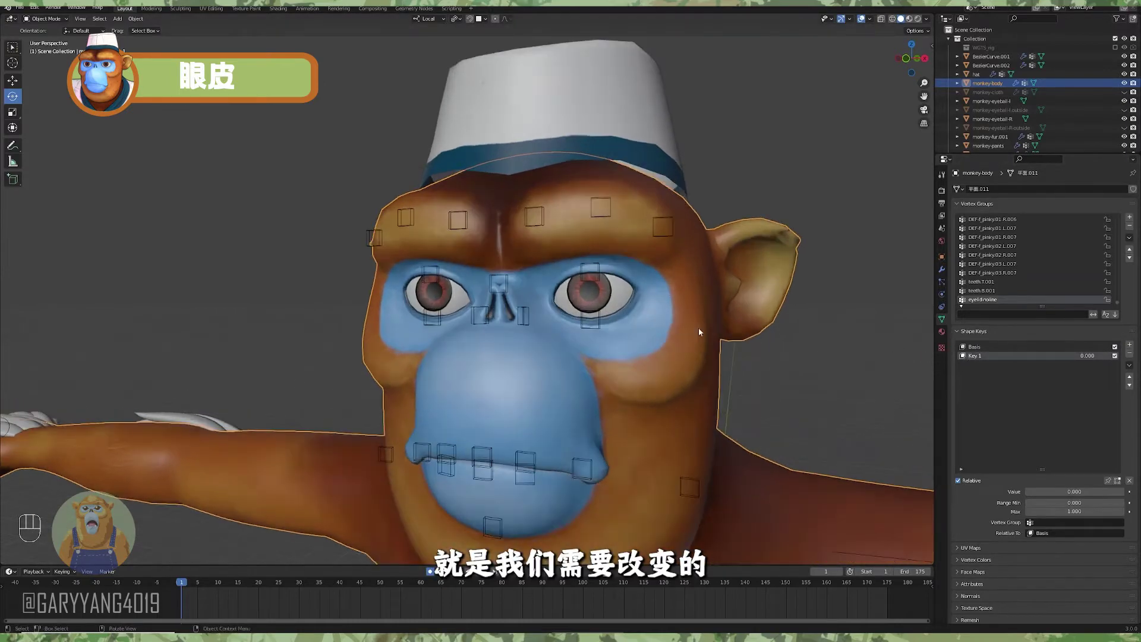
Go to frame 30 where the eyes are closed, viewing the face
middle_click(721, 337)
middle_click(743, 340)
middle_click(737, 353)
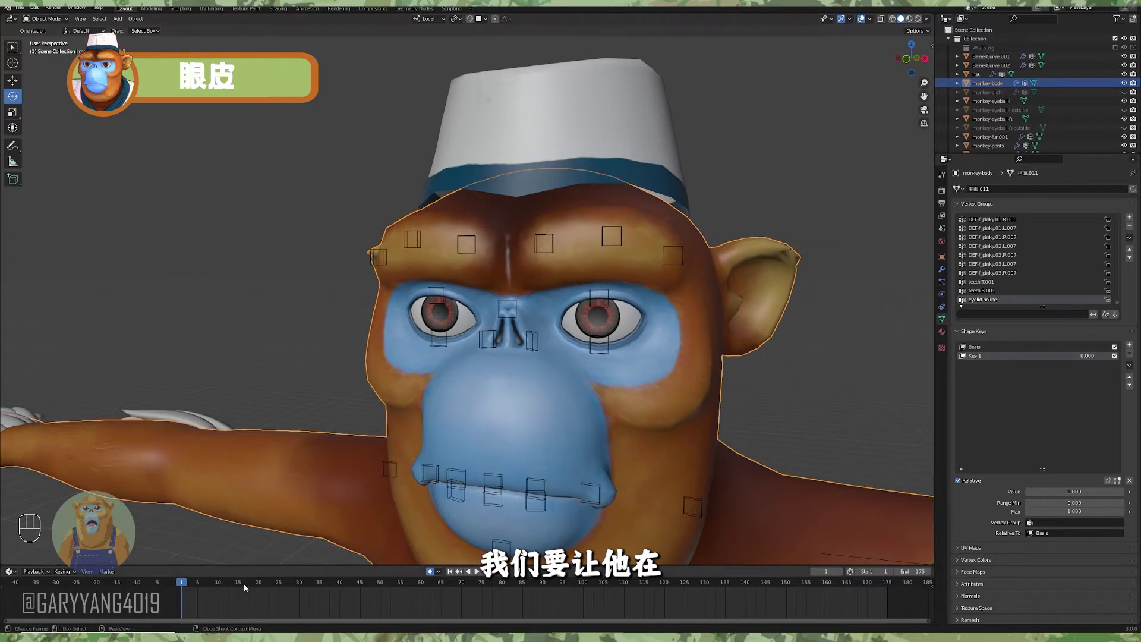
left_click_drag(275, 584, 591, 332)
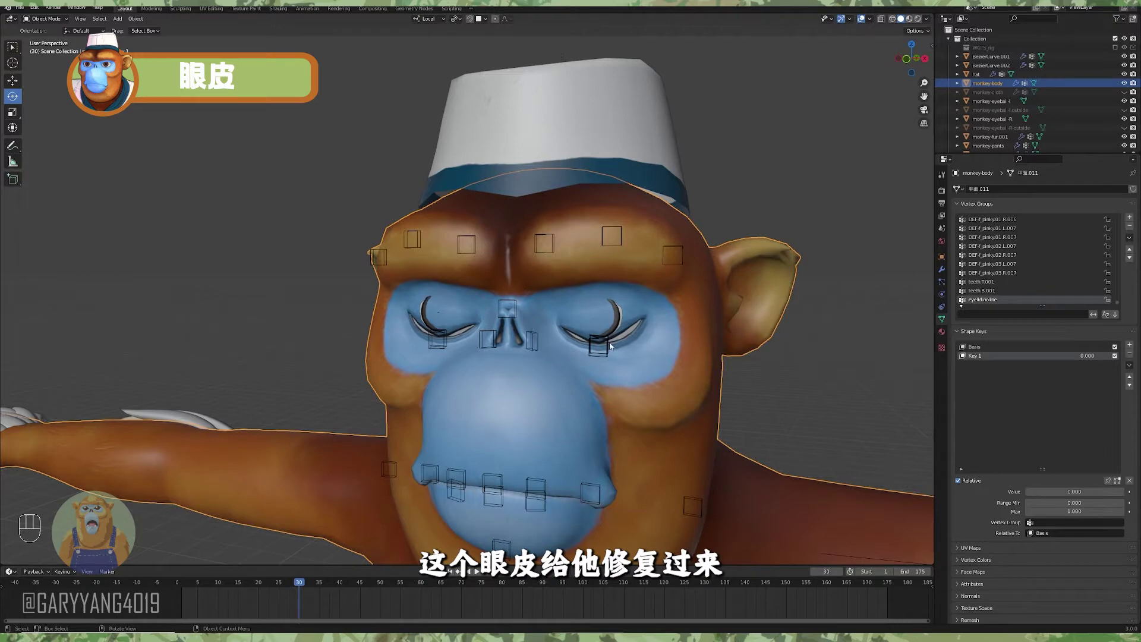
Rename Key 1 to L-lid, set its value to 1 and reshape the left eyelid vertices
left_click_drag(982, 361, 797, 352)
left_click(771, 363)
left_click_drag(715, 356, 690, 357)
left_click(690, 356)
left_click_drag(688, 357, 707, 357)
left_click_drag(671, 353, 634, 356)
left_click_drag(628, 377, 738, 381)
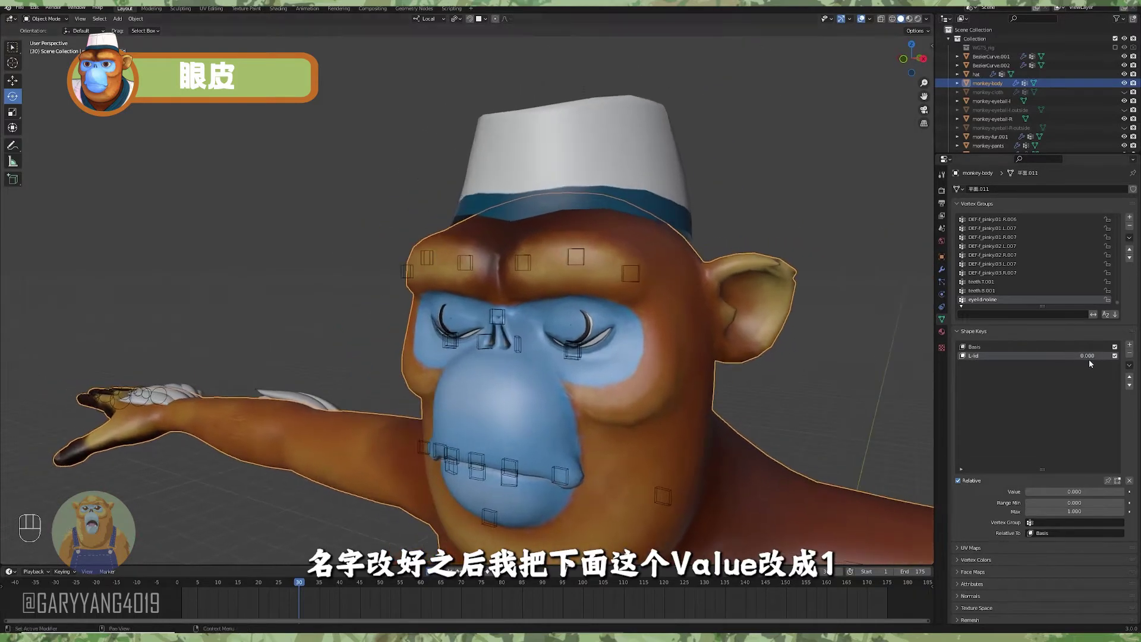
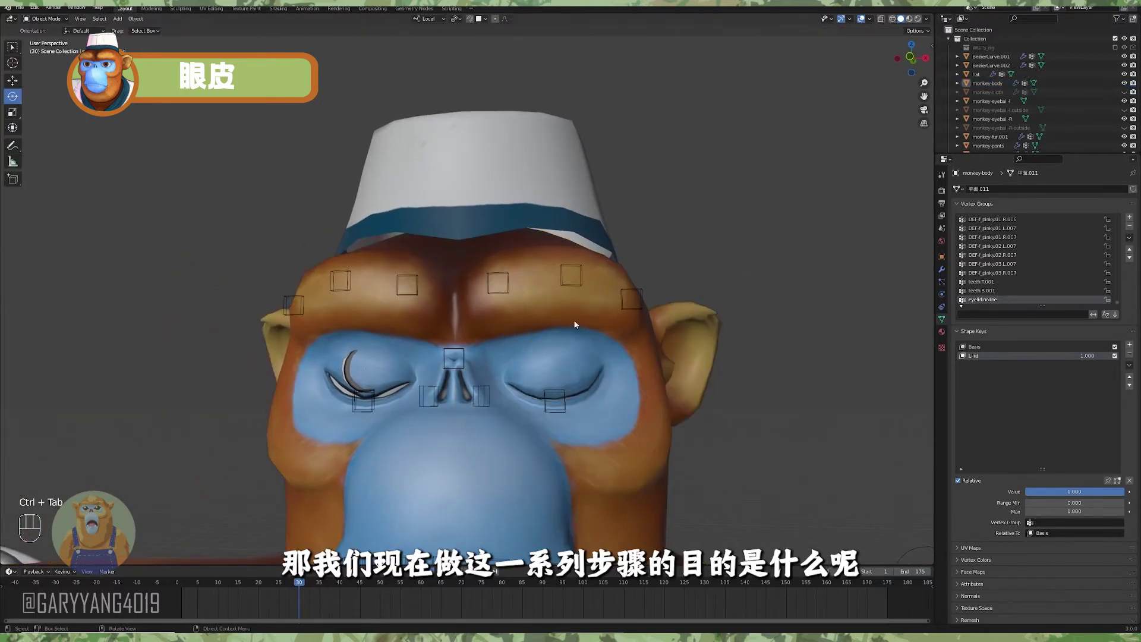
left_click_drag(622, 361, 609, 341)
middle_click(608, 345)
middle_click(611, 345)
middle_click(602, 357)
middle_click(611, 355)
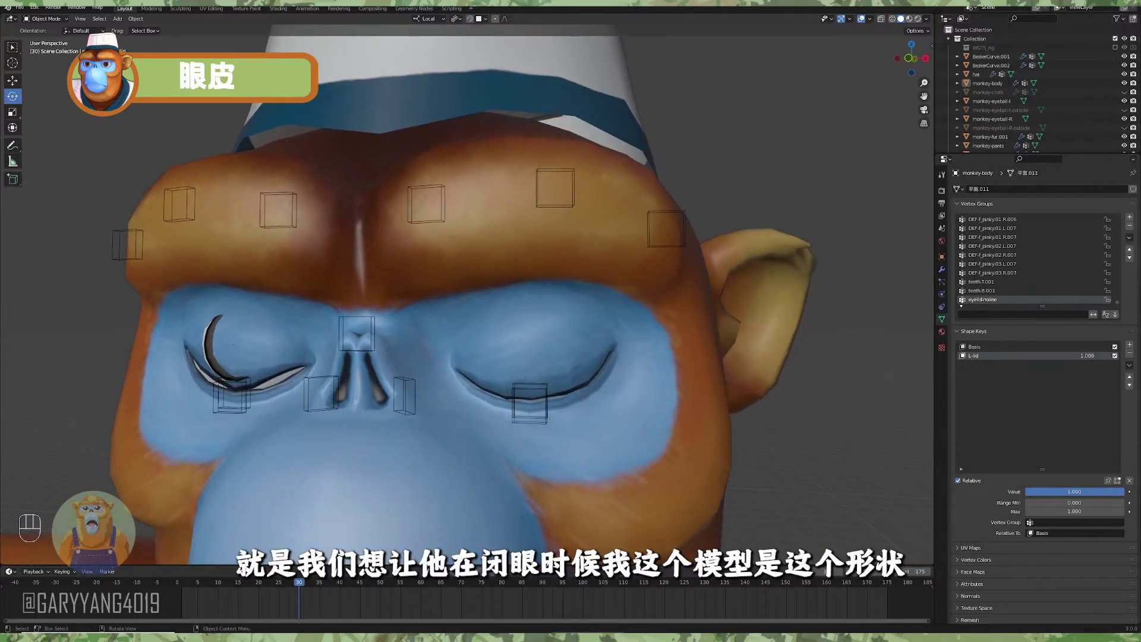
middle_click(610, 374)
left_click(661, 356)
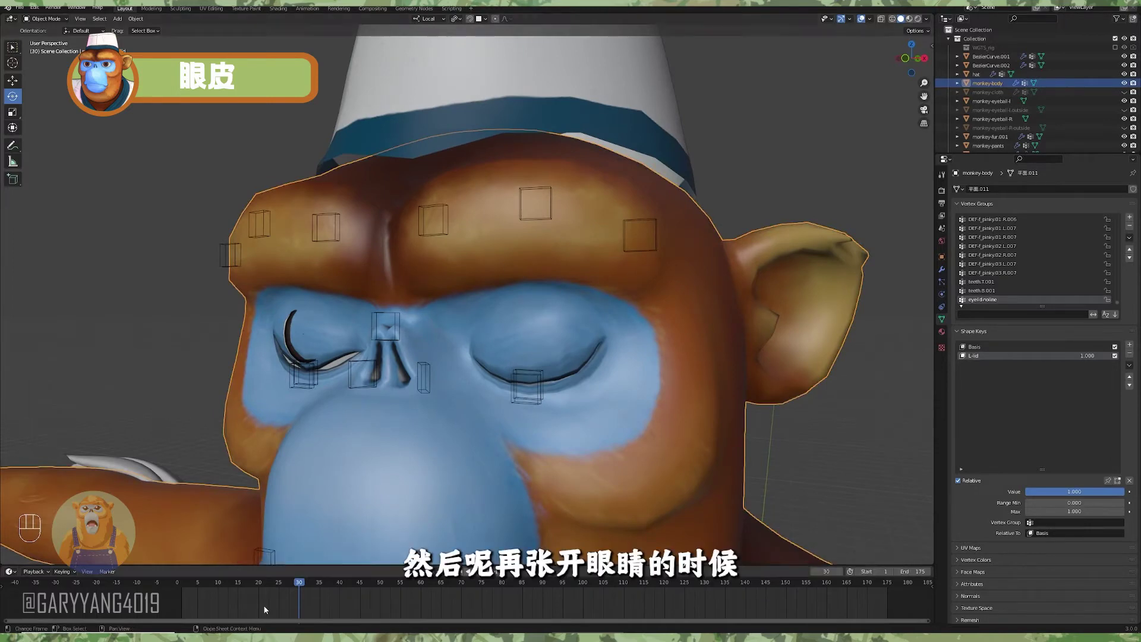
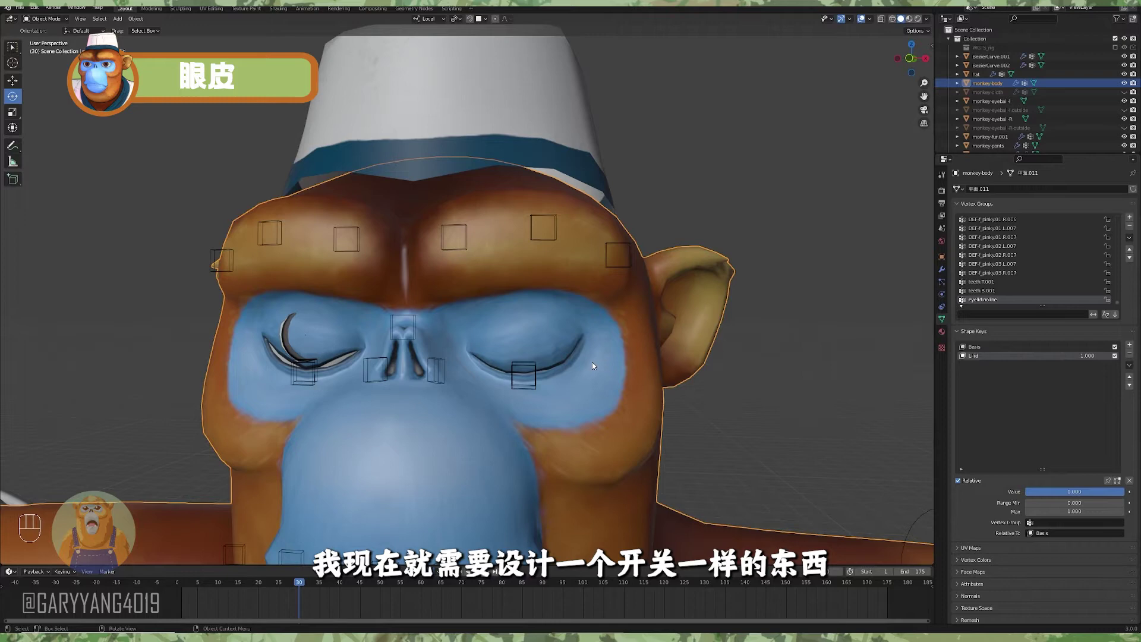
Add a driver to the L-lid value and target the monkey-rig object
left_click_drag(185, 586, 452, 479)
middle_click(657, 394)
middle_click(691, 389)
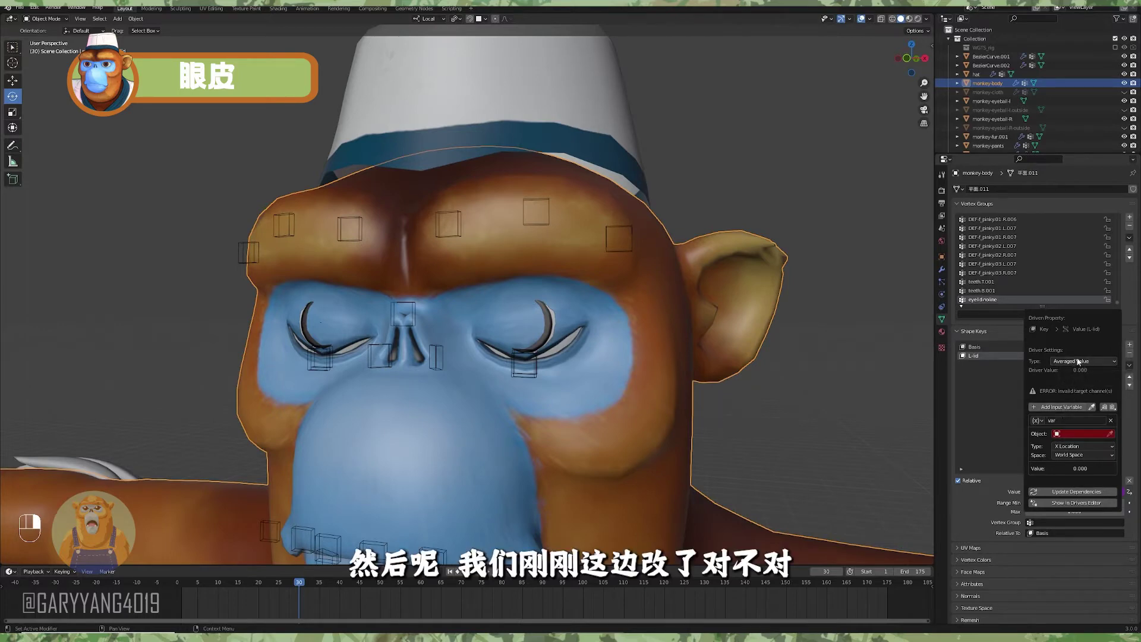
left_click_drag(1076, 433, 539, 357)
Scrub back to frame 1 and select the upper-left lid bone to read its name, MCH-lid.T.L.002
middle_click(536, 358)
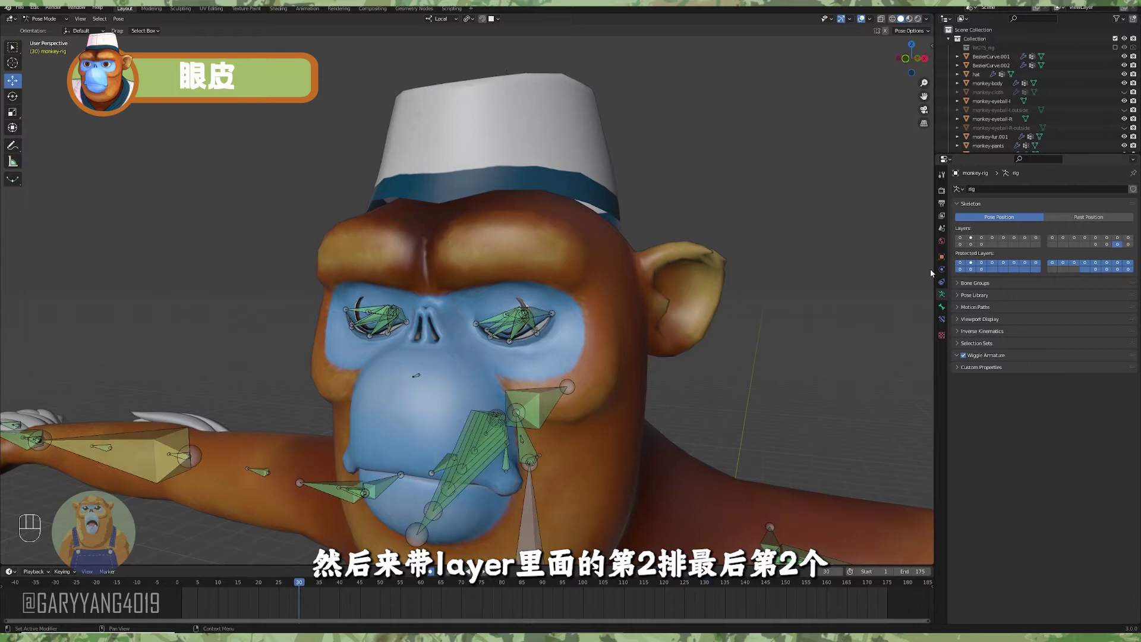
middle_click(615, 309)
middle_click(593, 369)
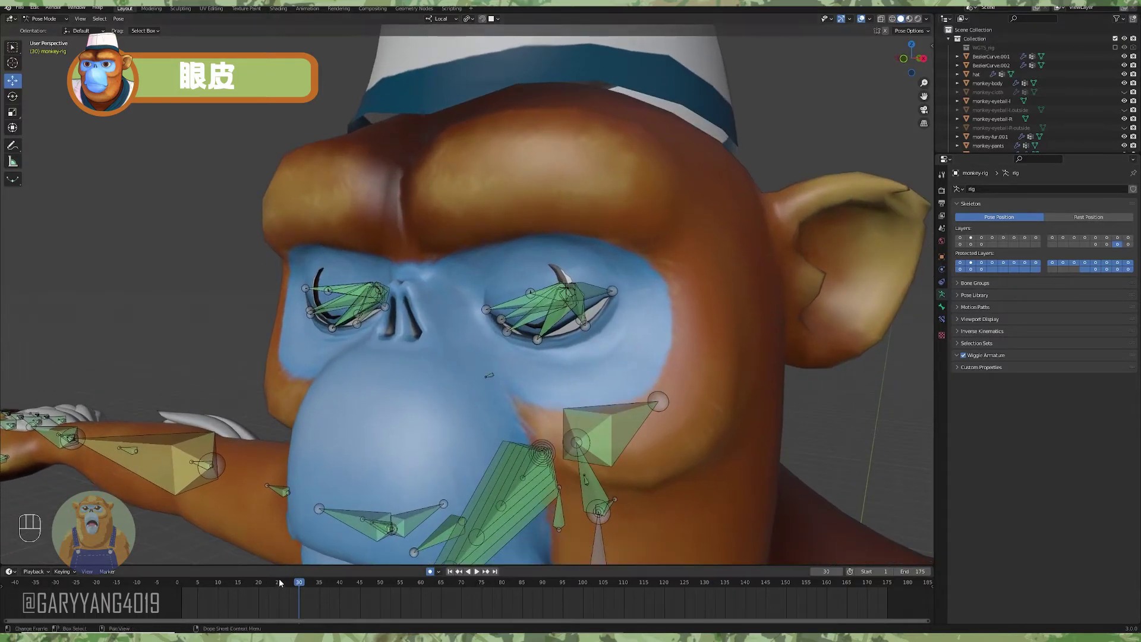
left_click_drag(237, 584, 435, 323)
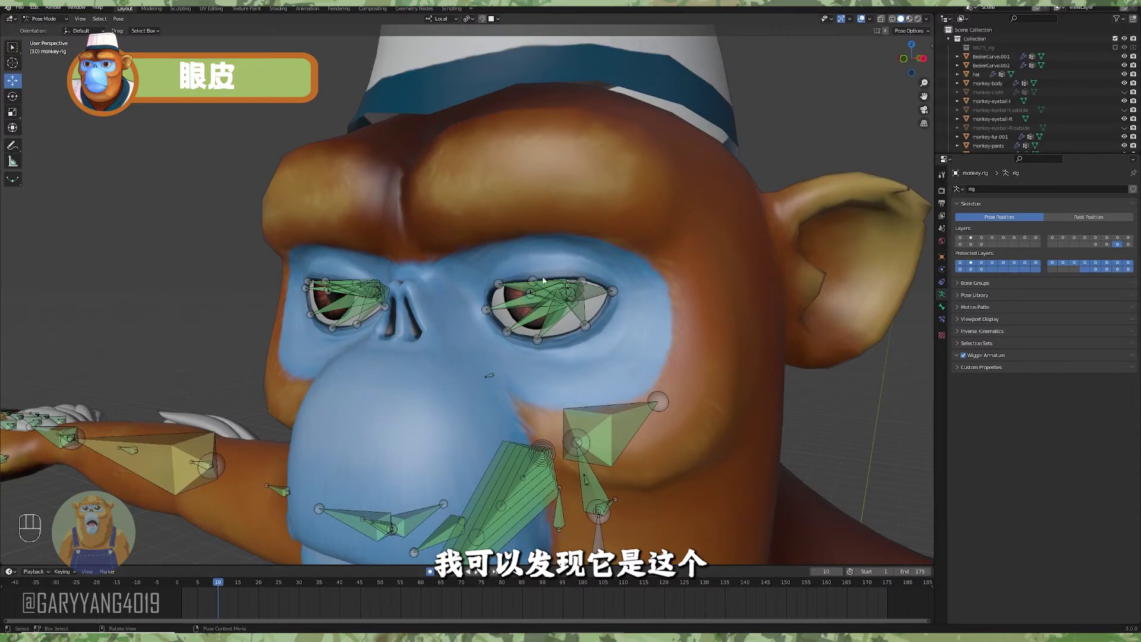
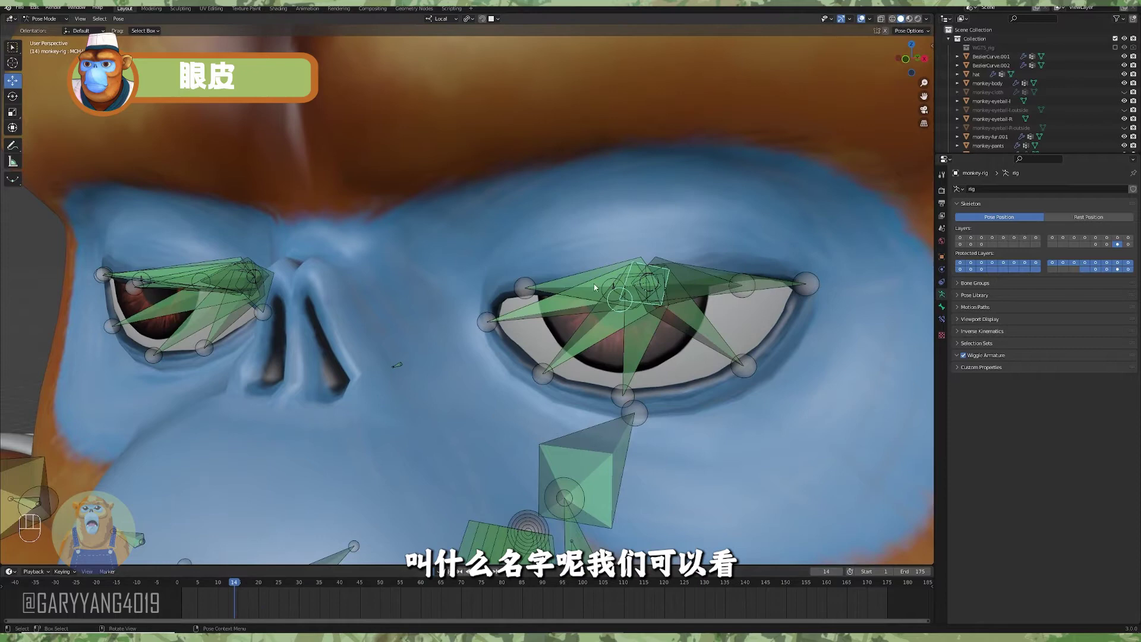
left_click(187, 578)
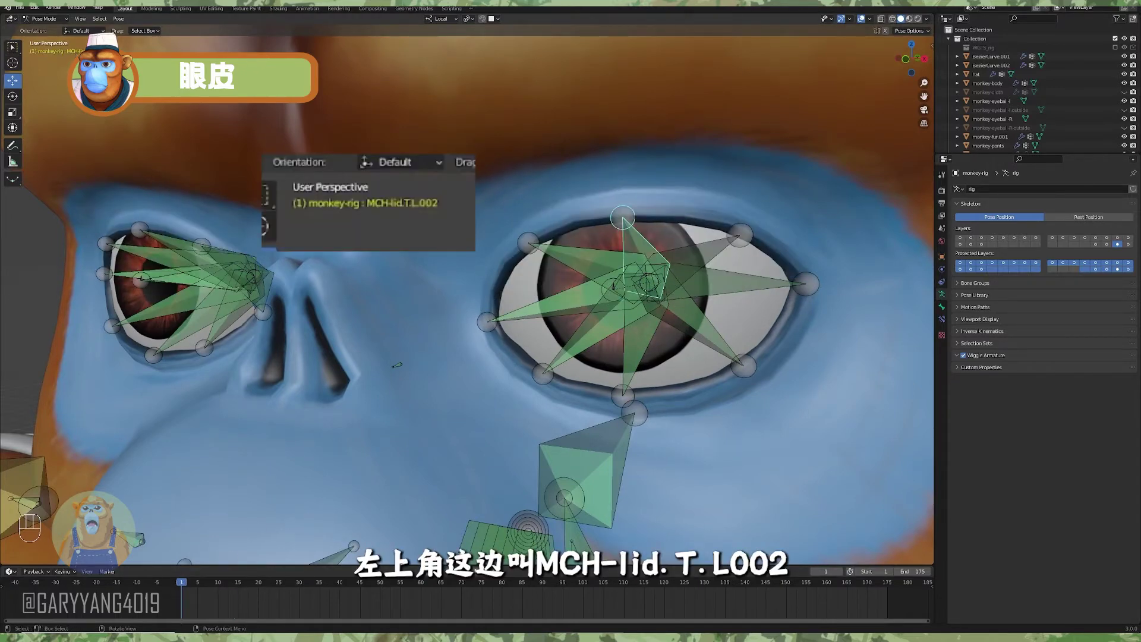
middle_click(605, 257)
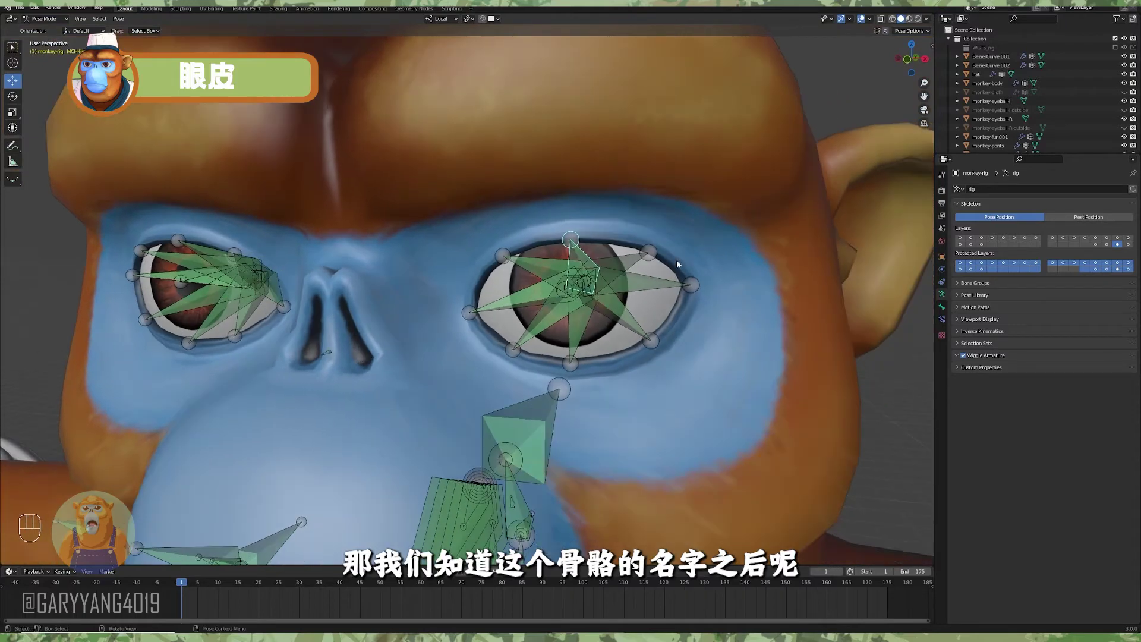
Confirm MCH-lid.T.L.002 as the driver target reading X Rotation, with the Drivers Editor open
key("ctrl+Tab")
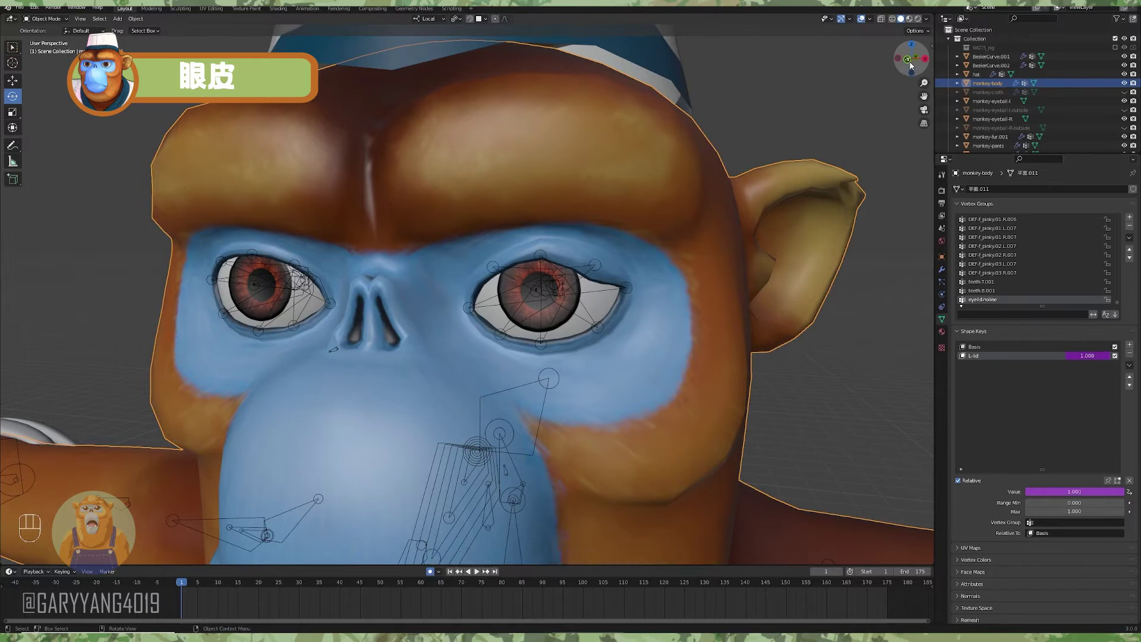
left_click_drag(792, 165, 729, 164)
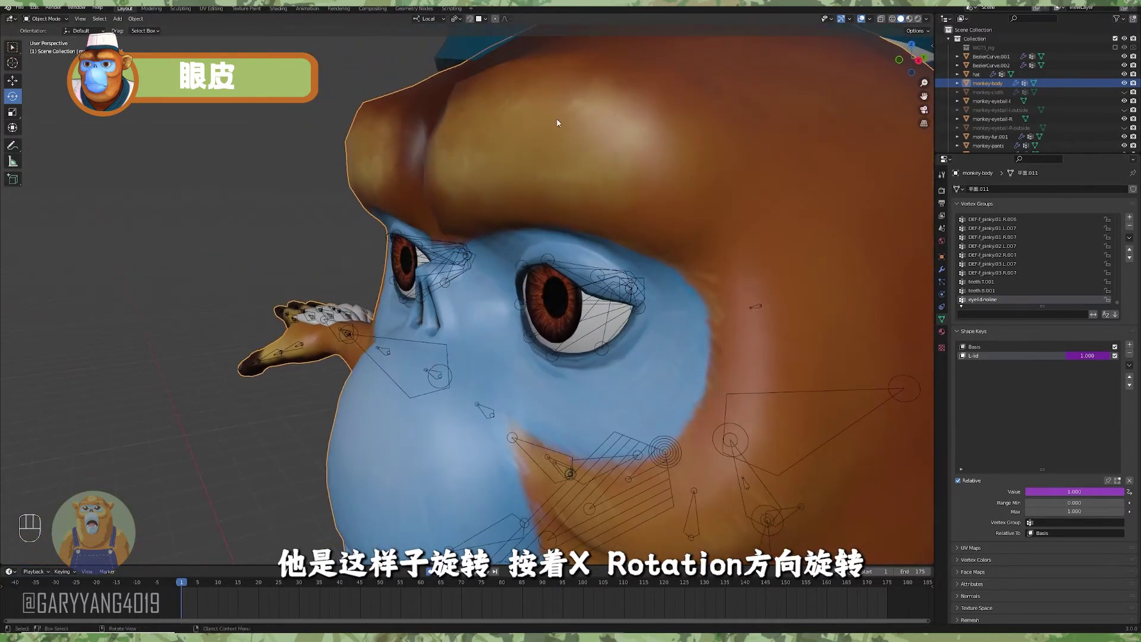
middle_click(683, 229)
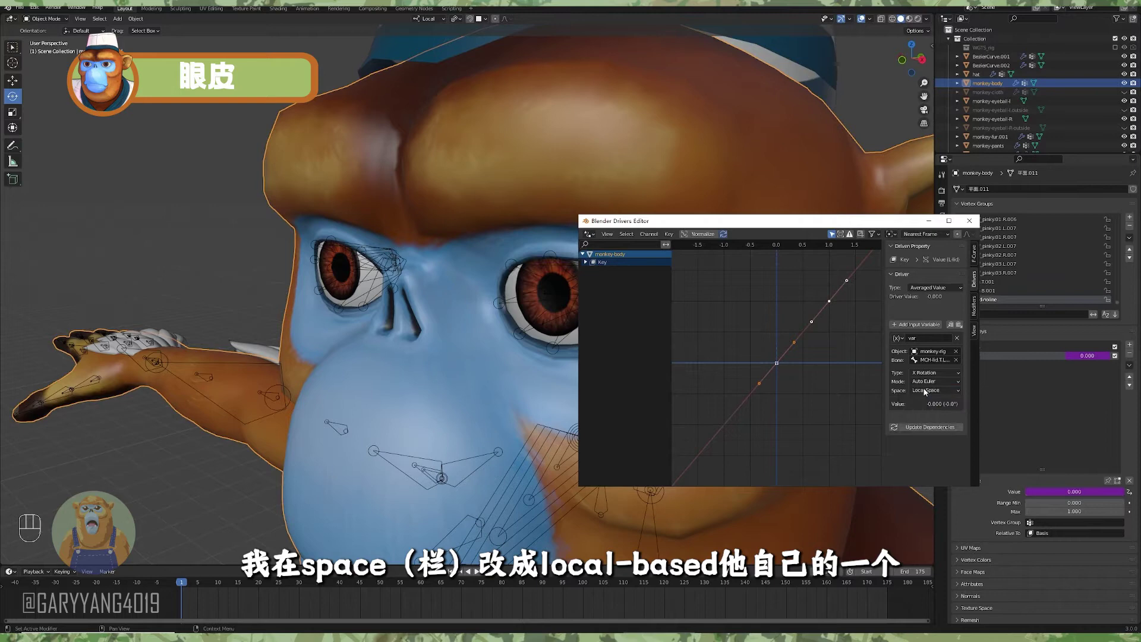
Set the L-lid driver variable to Local Space so the lid bone's rotation is read
left_click(524, 354)
left_click(521, 346)
left_click(466, 341)
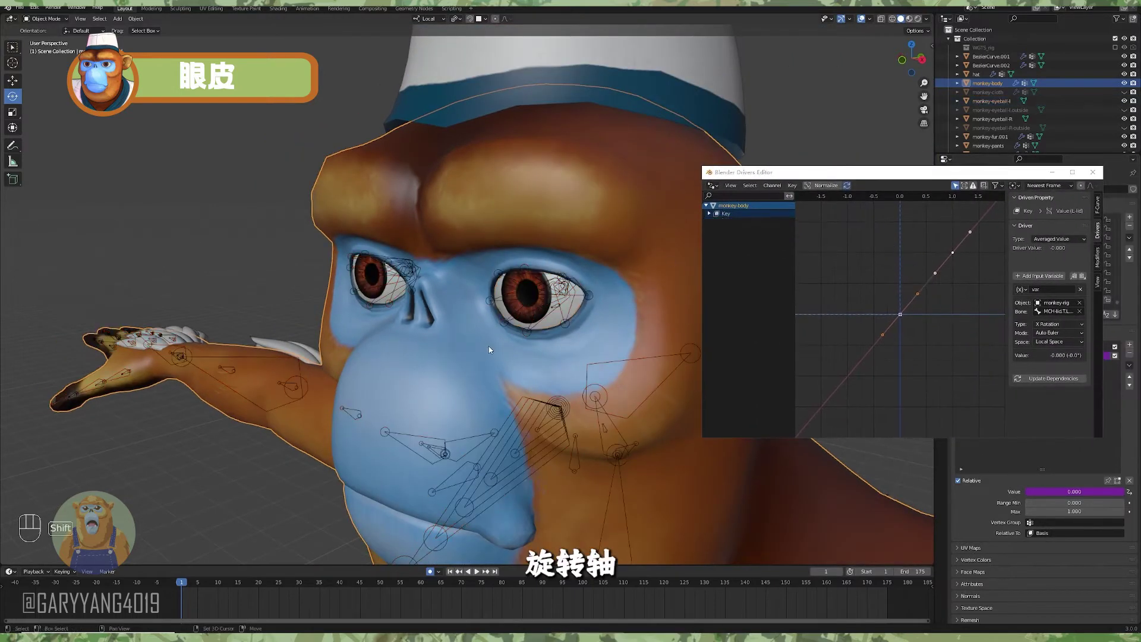
left_click(380, 374)
middle_click(427, 391)
left_click_drag(490, 377, 537, 375)
left_click(602, 381)
Scrub between frames 1 and 30 to test the eye closing, L-lid reaching about 0.79
left_click_drag(196, 585, 438, 356)
middle_click(441, 371)
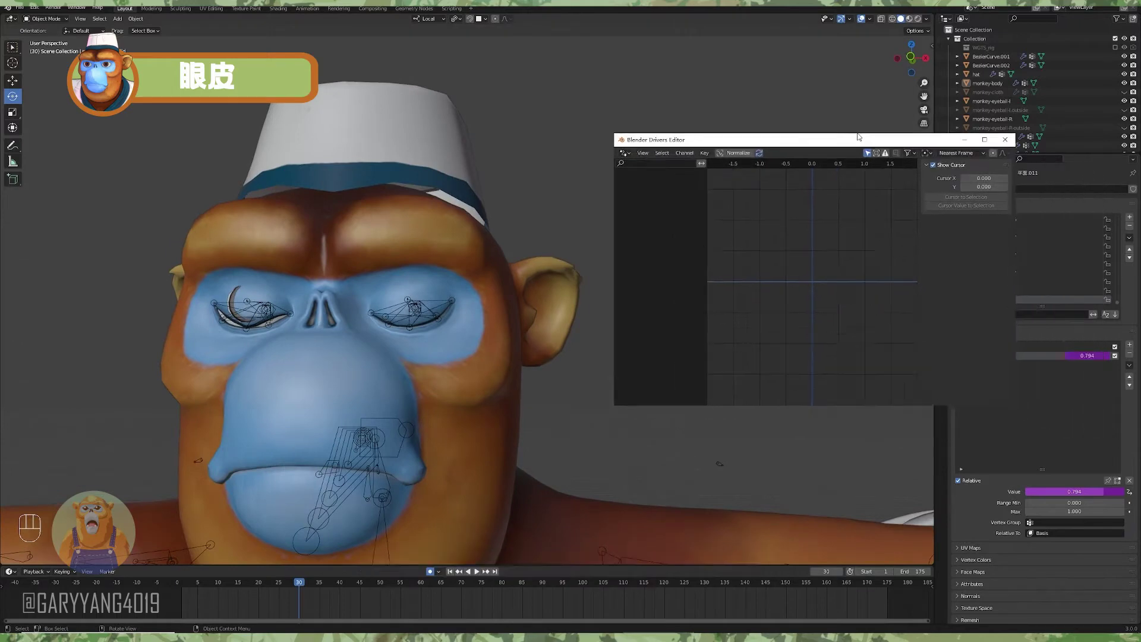
left_click(454, 368)
left_click(451, 376)
middle_click(531, 425)
left_click_drag(622, 444, 601, 442)
left_click(663, 439)
left_click(185, 585)
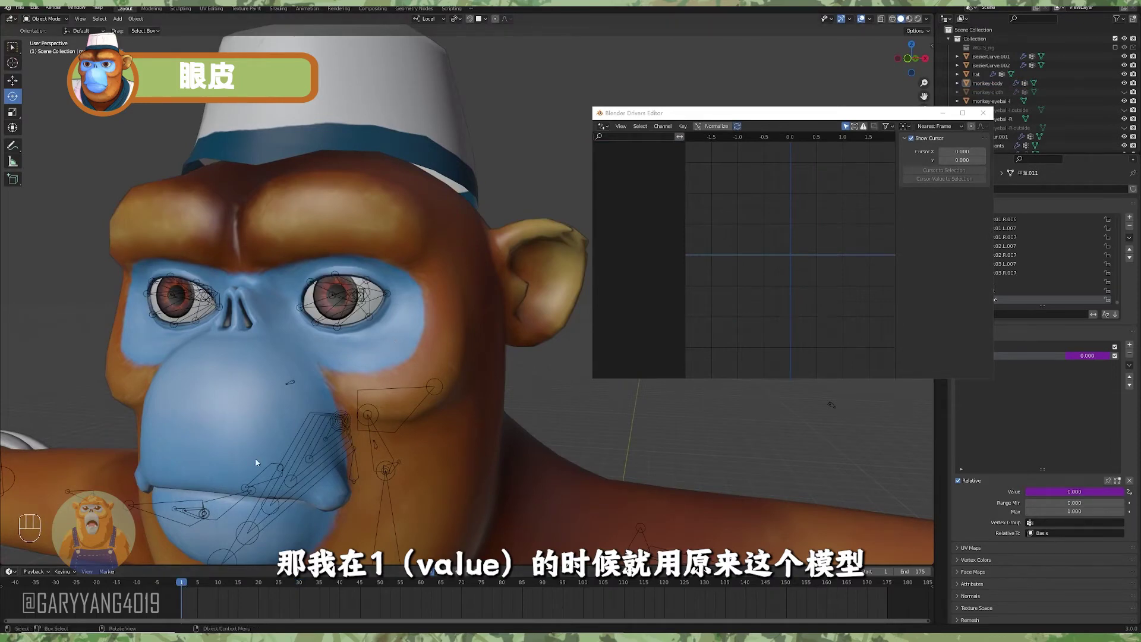
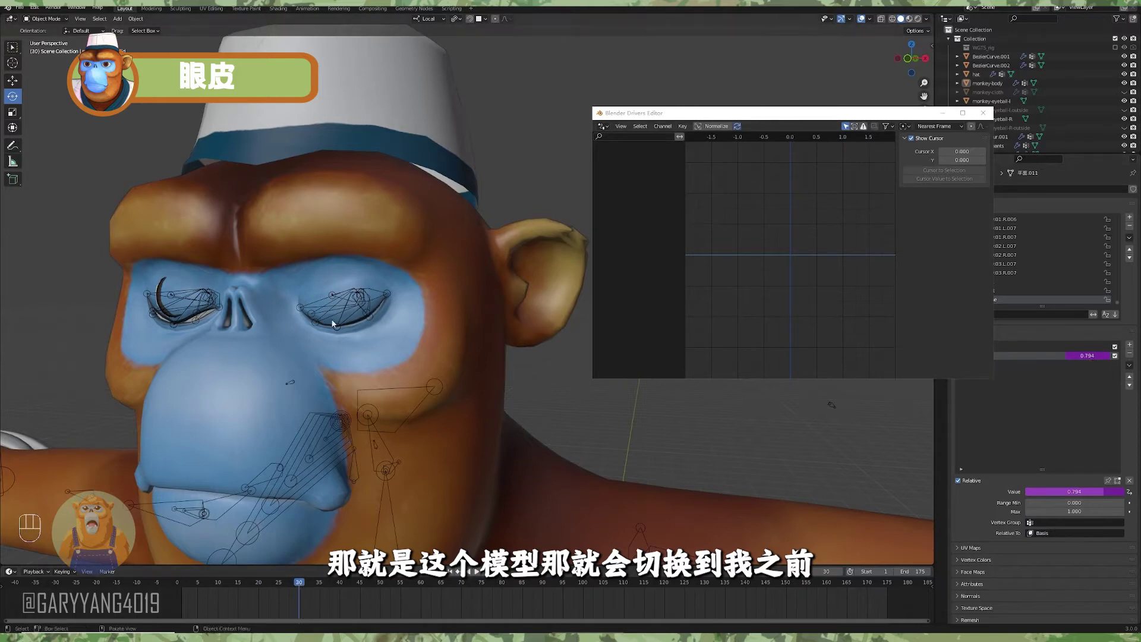
Move in close to inspect the sculpted closed eyelid
middle_click(368, 346)
left_click_drag(307, 359, 377, 362)
middle_click(365, 353)
middle_click(368, 381)
middle_click(378, 384)
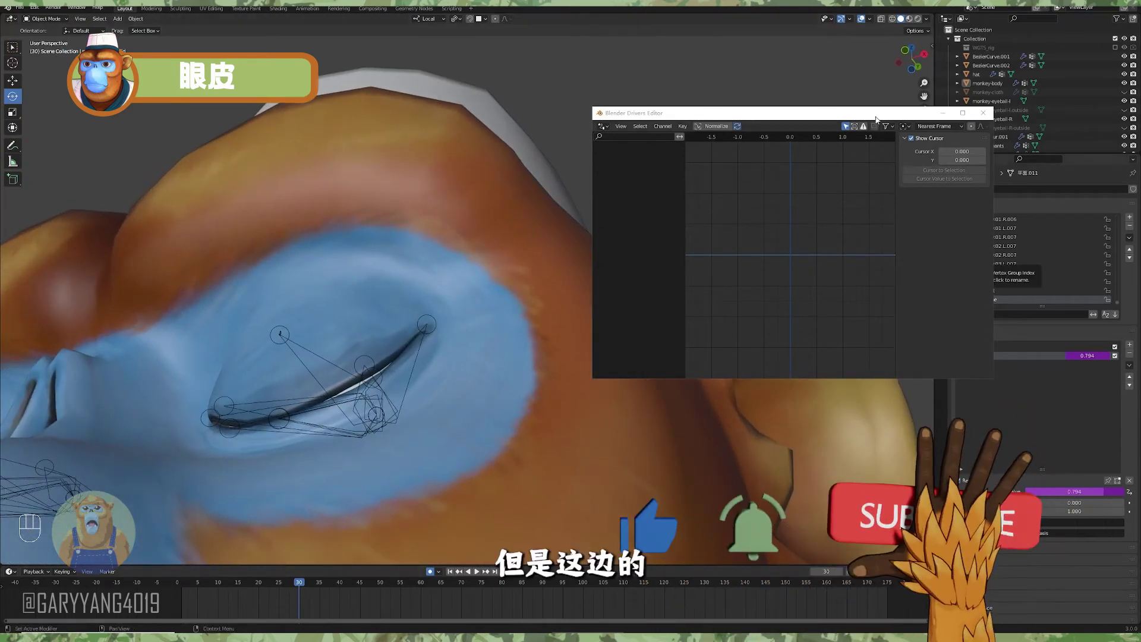
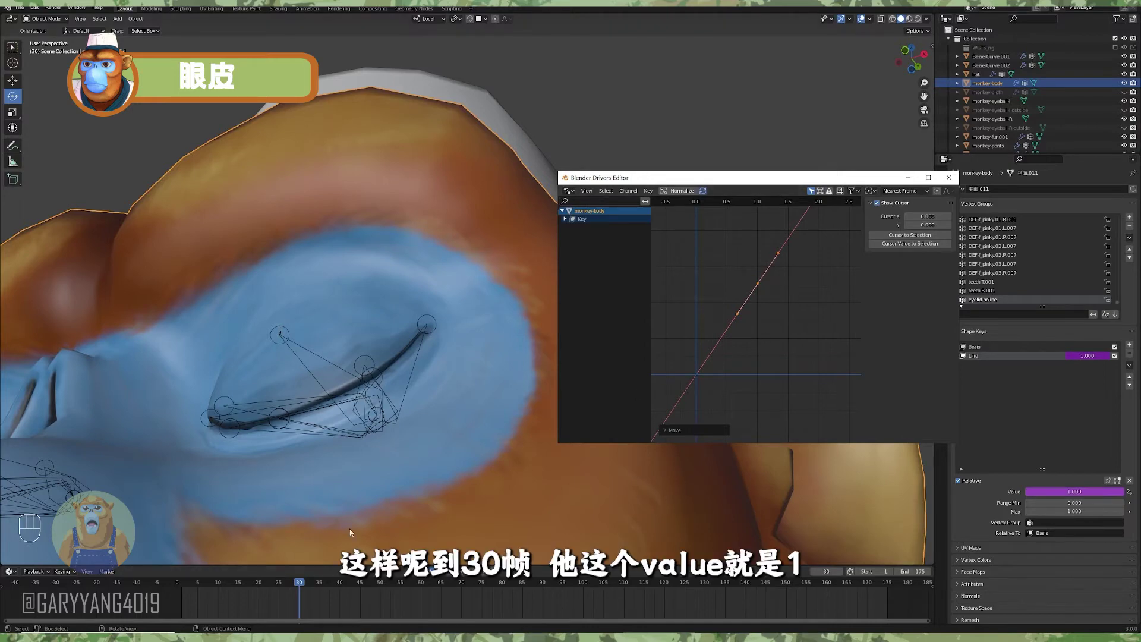
Rescale the L-lid driver curve so the value reaches 1.000 at frame 30
left_click(359, 502)
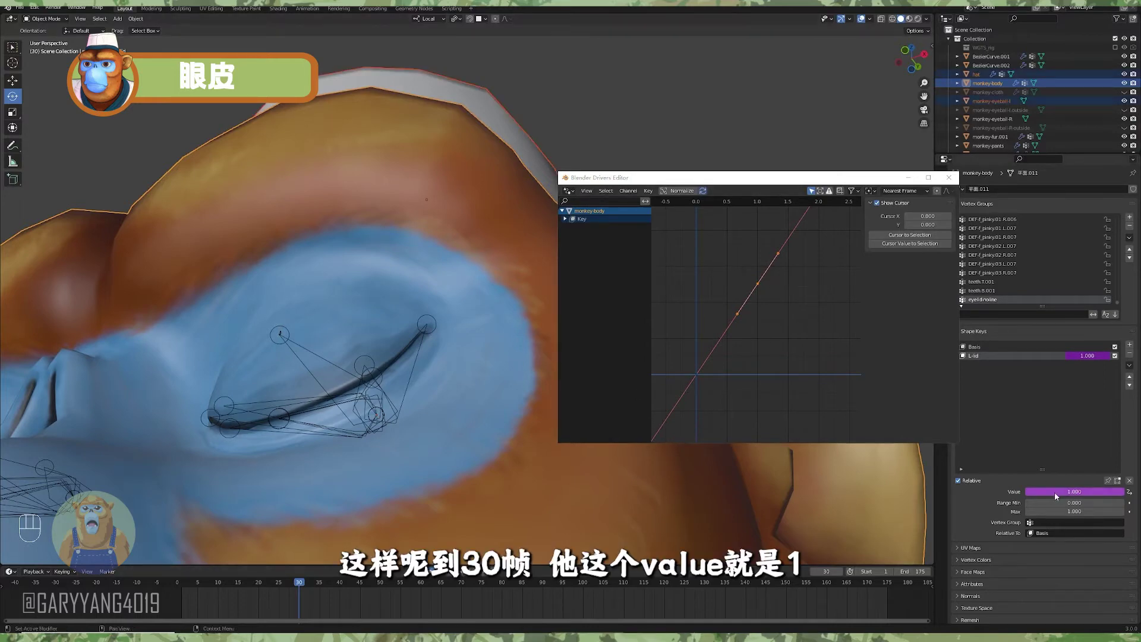
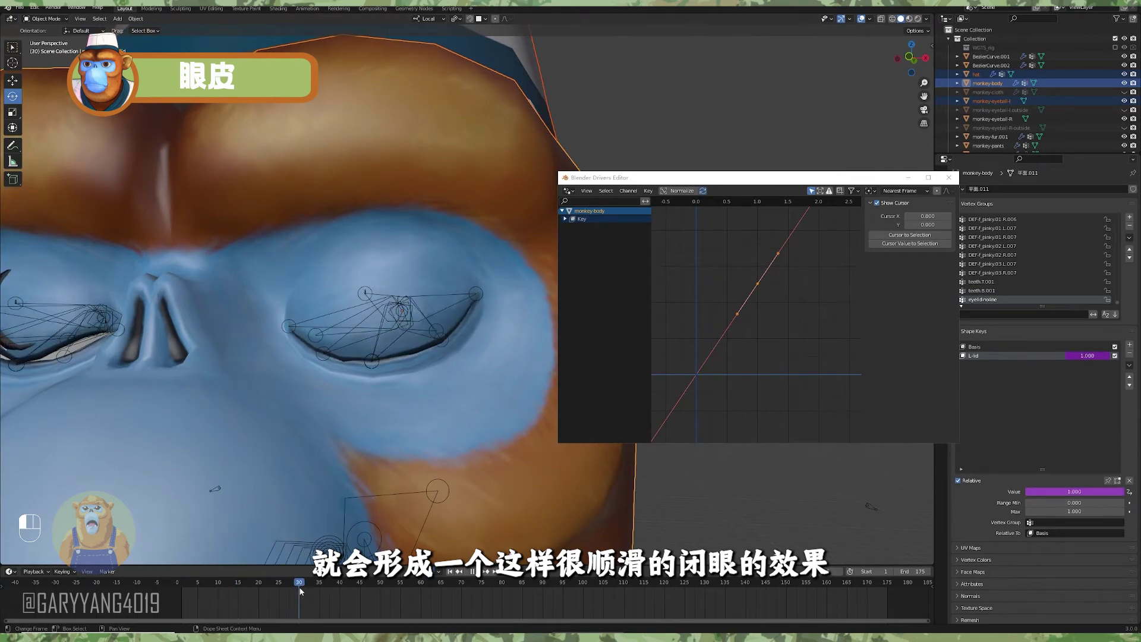
Pull the view back to frame the whole face
left_click_drag(425, 351, 382, 355)
middle_click(389, 363)
middle_click(357, 377)
left_click_drag(333, 336, 308, 346)
middle_click(370, 342)
left_click_drag(430, 354, 384, 353)
middle_click(449, 350)
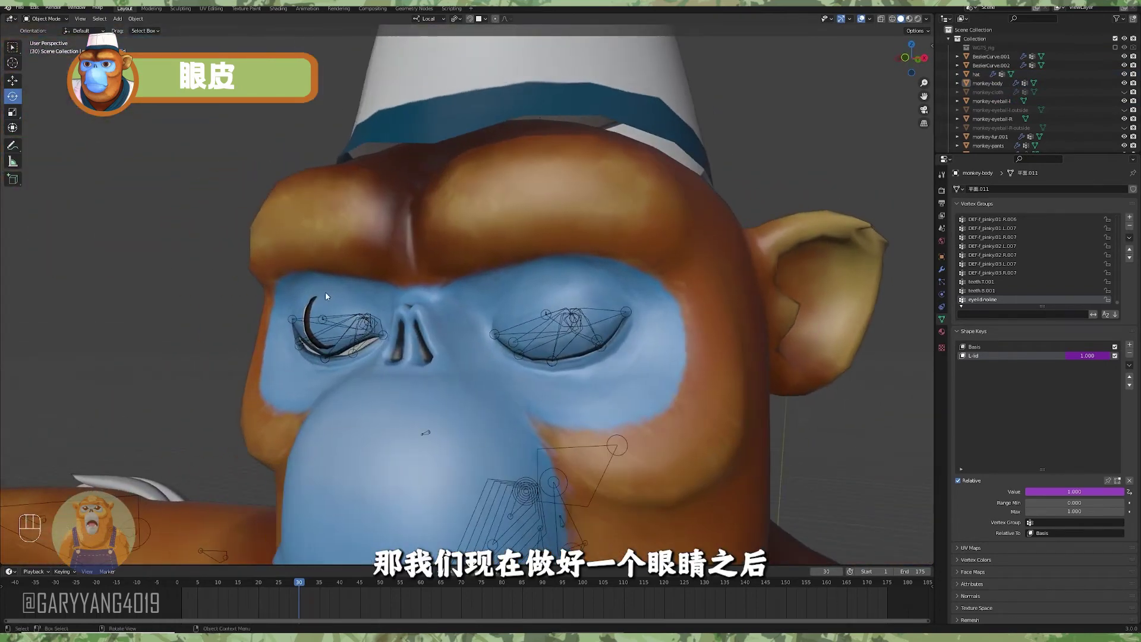
middle_click(574, 334)
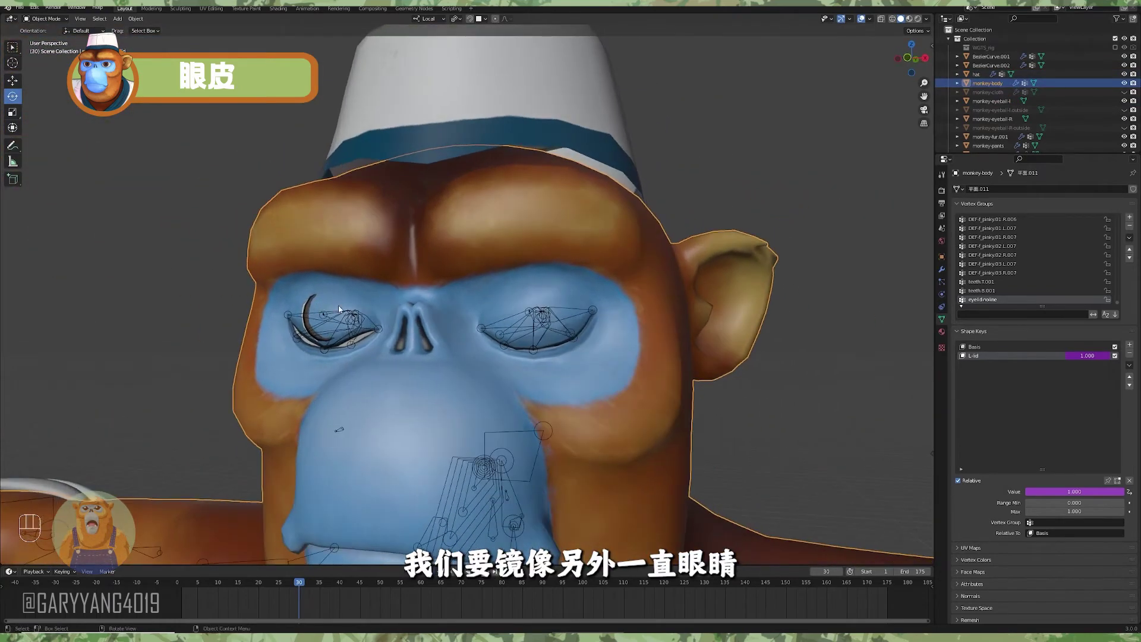
middle_click(411, 320)
middle_click(430, 323)
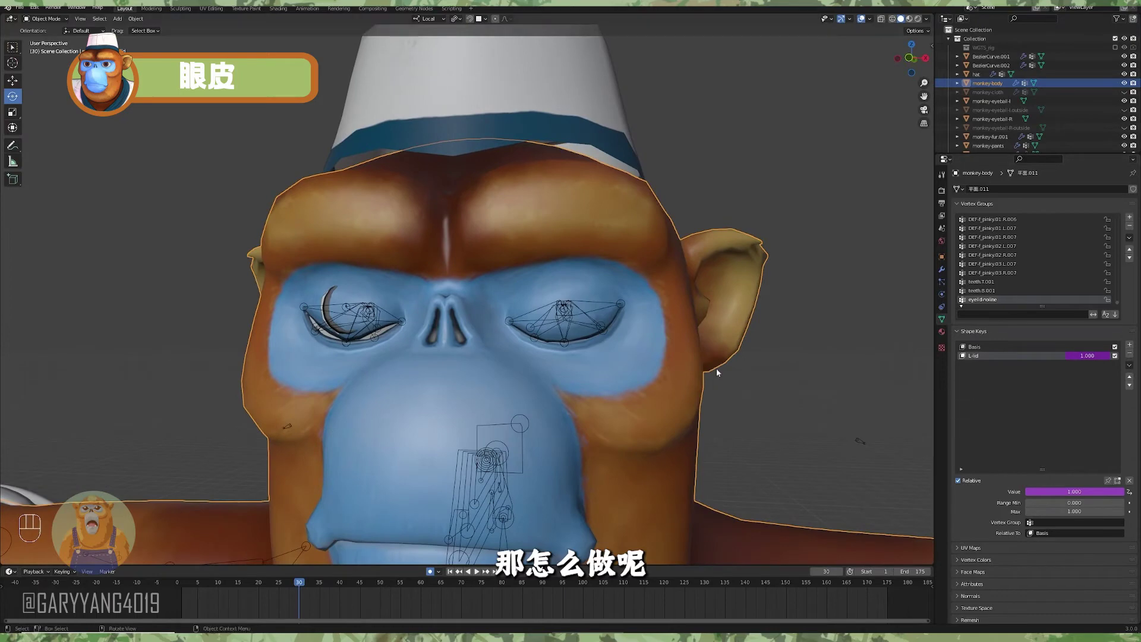
With L-lid selected, add a new shape key and another one from the current mix
left_click(830, 406)
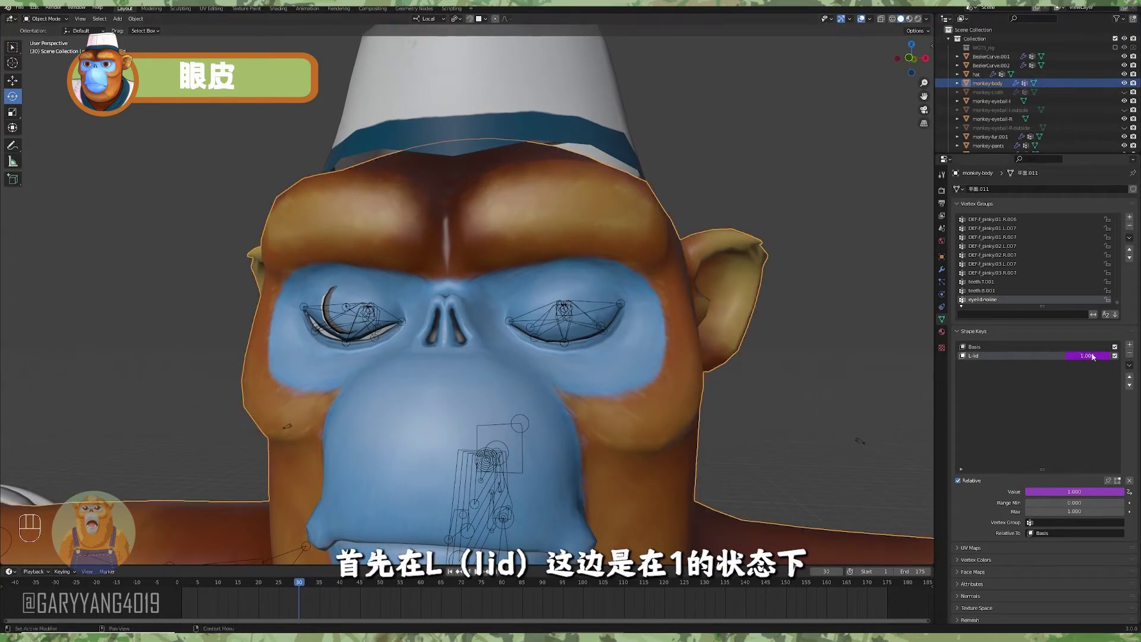
left_click(1133, 346)
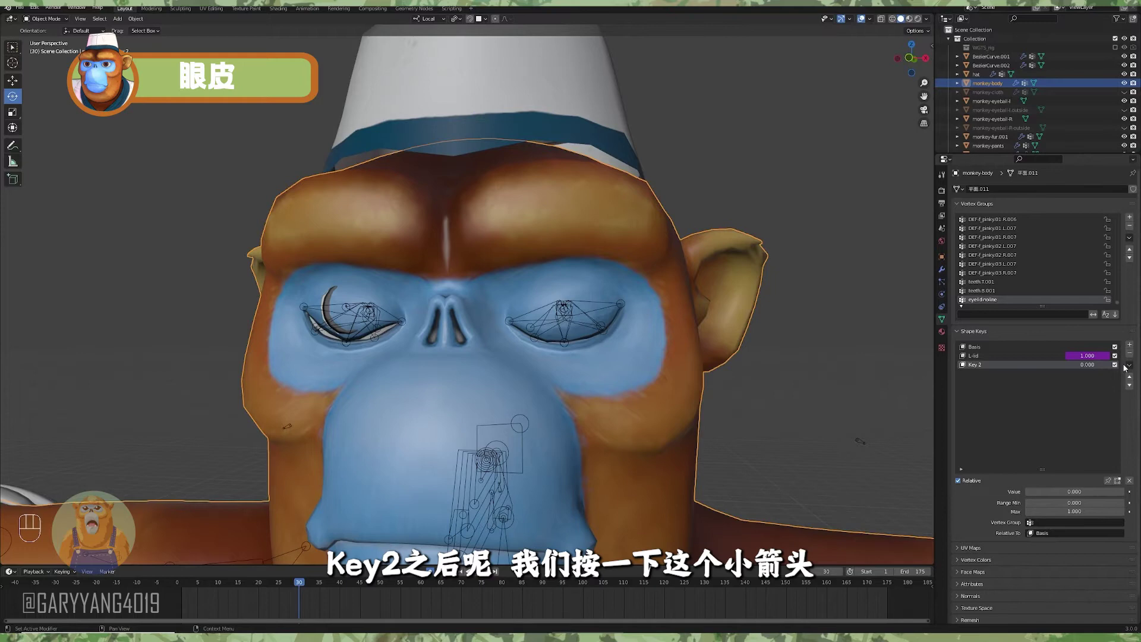
left_click_drag(1133, 367, 1081, 381)
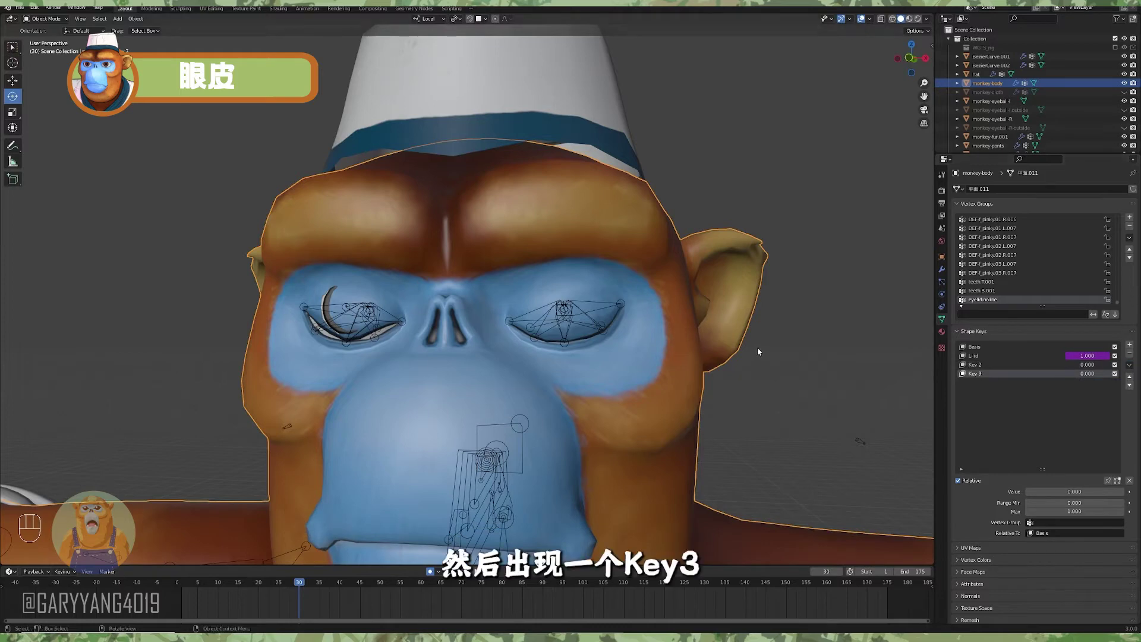
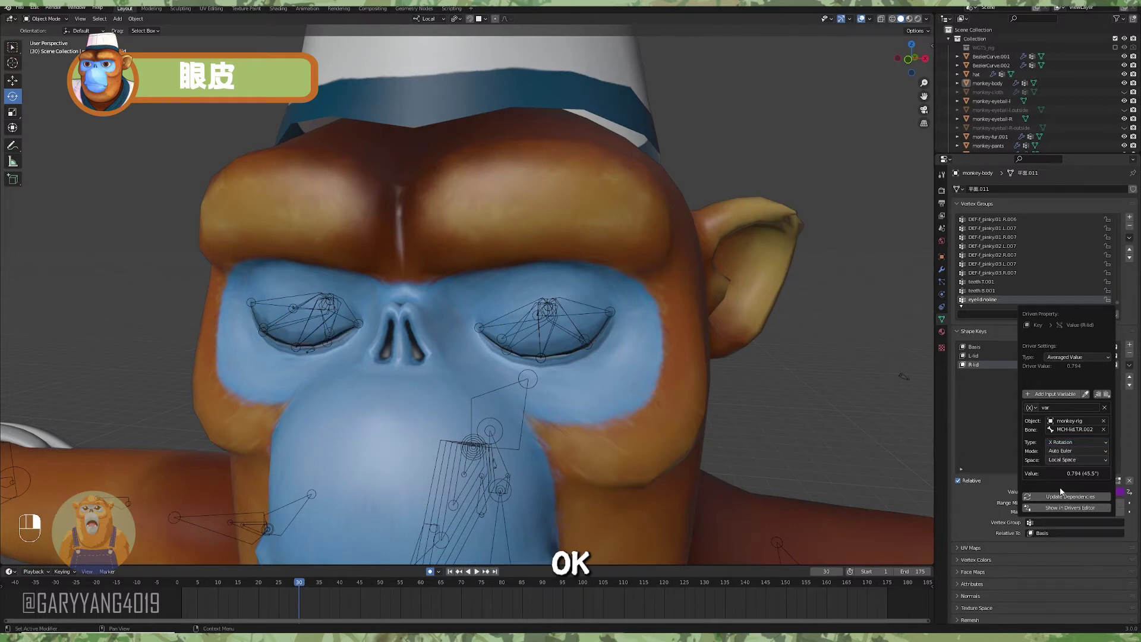
Orbit around the head to check both closed eyes from below with the R-lid driver on local X rotation
middle_click(717, 397)
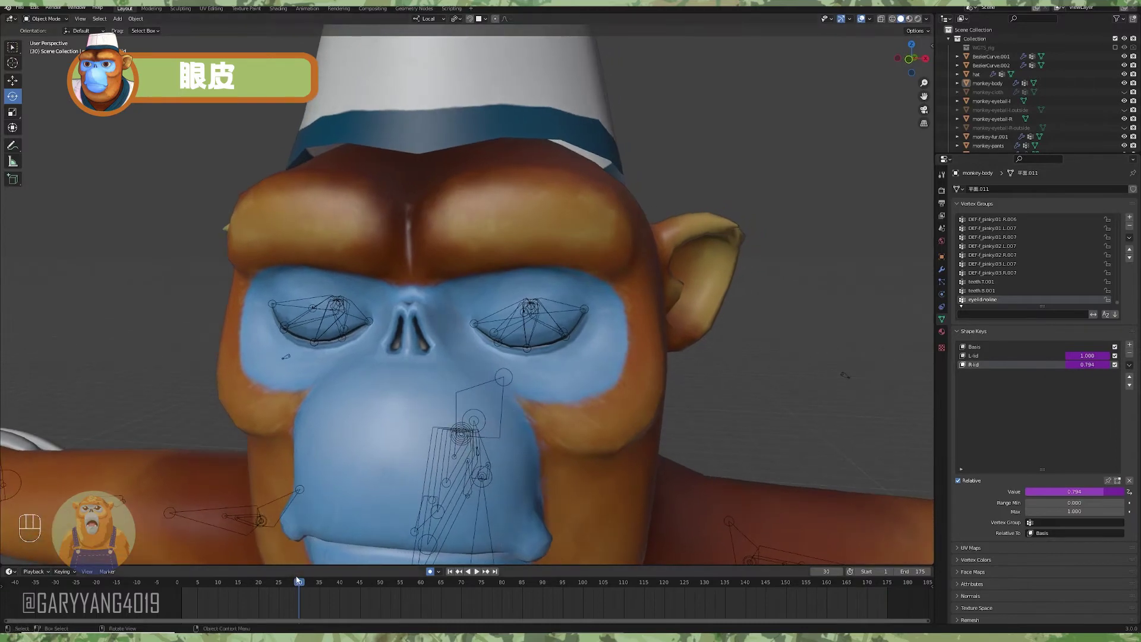
left_click_drag(259, 587, 340, 539)
left_click_drag(519, 403, 514, 367)
left_click_drag(510, 367, 577, 362)
middle_click(539, 392)
middle_click(471, 414)
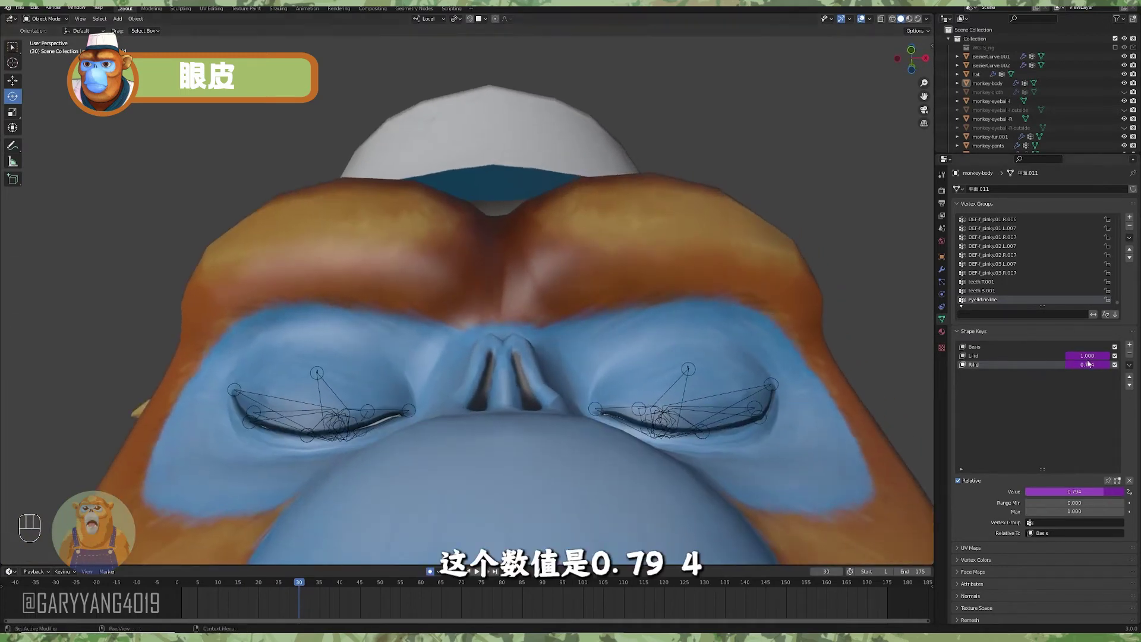
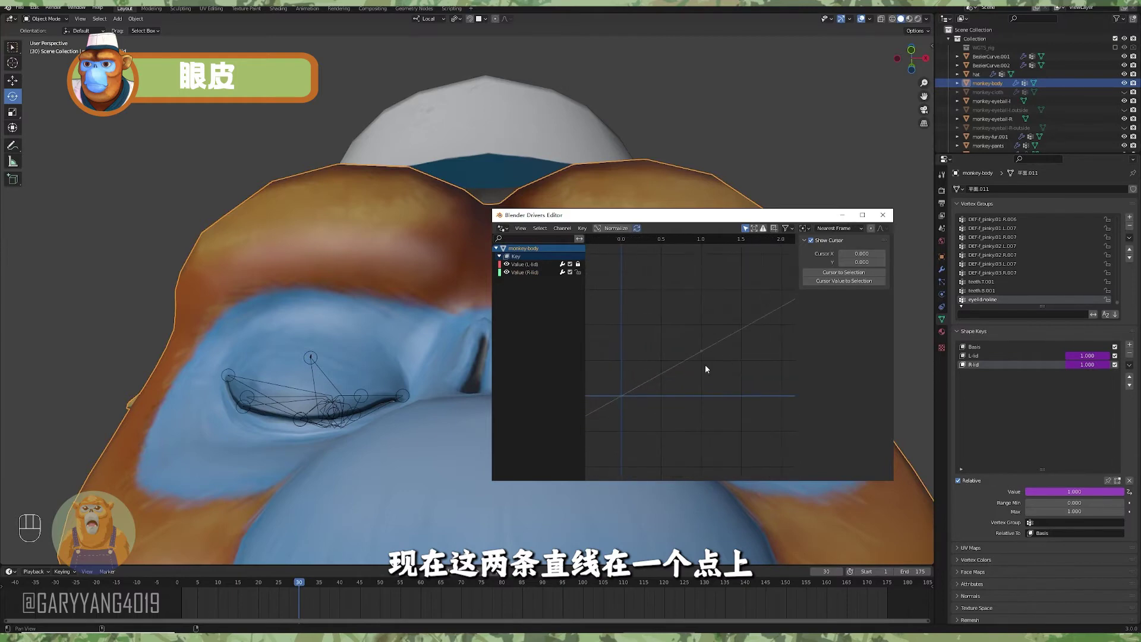
Scale the R-lid driver curve onto L-lid and scrub to frame 30 so both eyes close fully
left_click_drag(259, 587, 820, 223)
middle_click(696, 315)
middle_click(692, 313)
left_click_drag(191, 589, 536, 392)
Enable the Arm.L/Arm.R FK rig layers and switch the rig to Pose Mode
left_click_drag(577, 380, 589, 409)
left_click_drag(580, 421, 525, 406)
middle_click(628, 245)
middle_click(648, 258)
left_click_drag(644, 274, 595, 258)
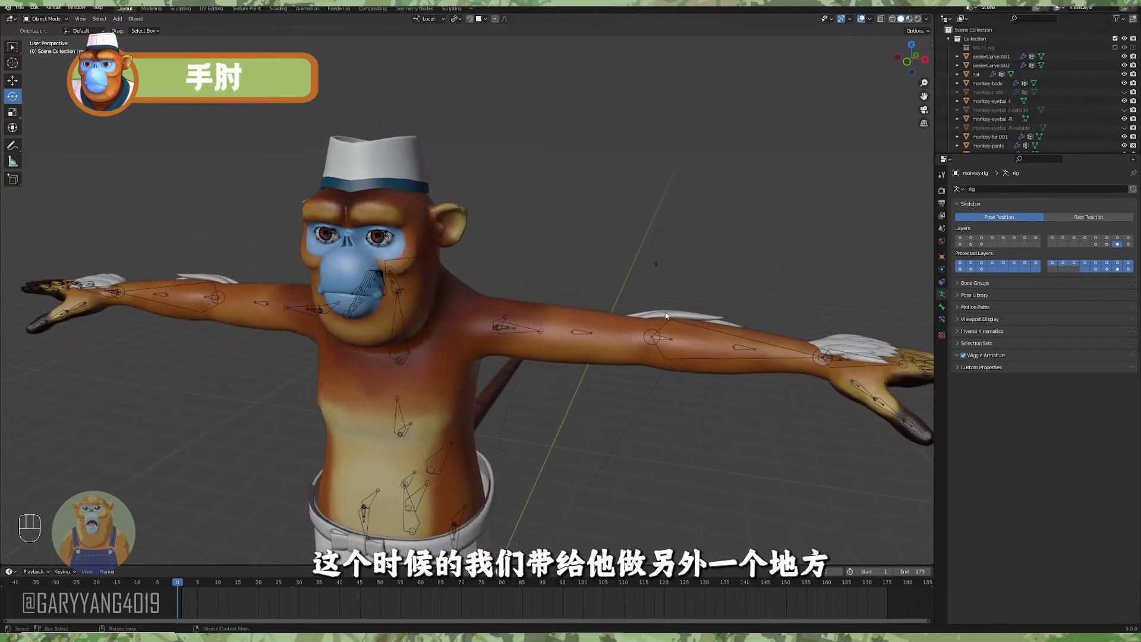
Select the left forearm FK bone and rotate it to bend the elbow
middle_click(678, 269)
left_click_drag(704, 337, 708, 364)
left_click_drag(694, 350, 675, 357)
middle_click(673, 338)
middle_click(674, 334)
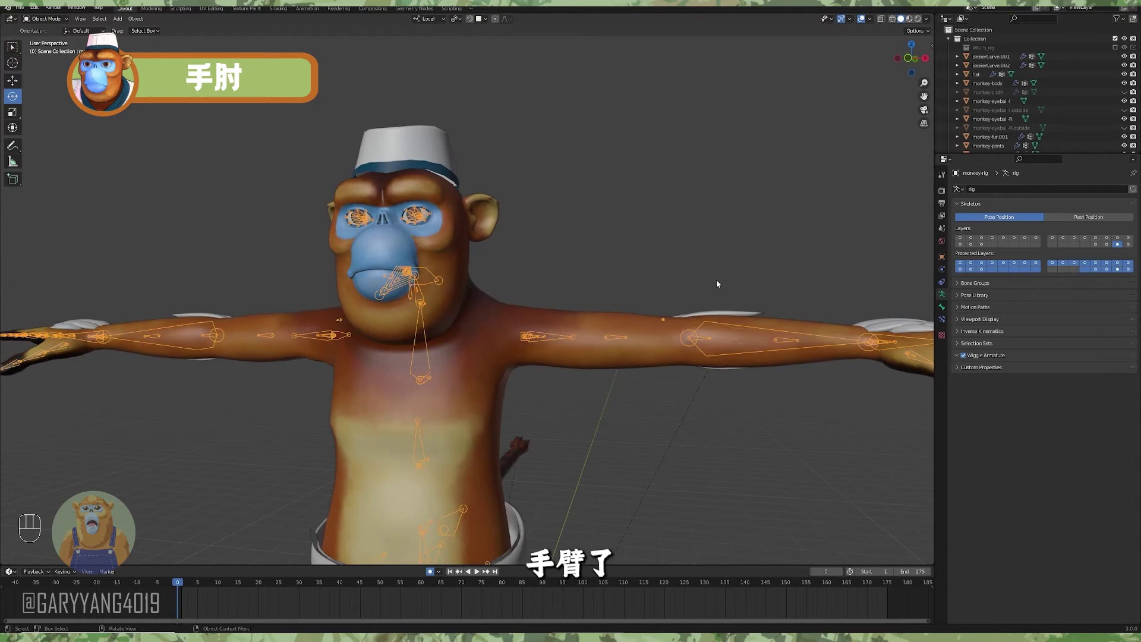
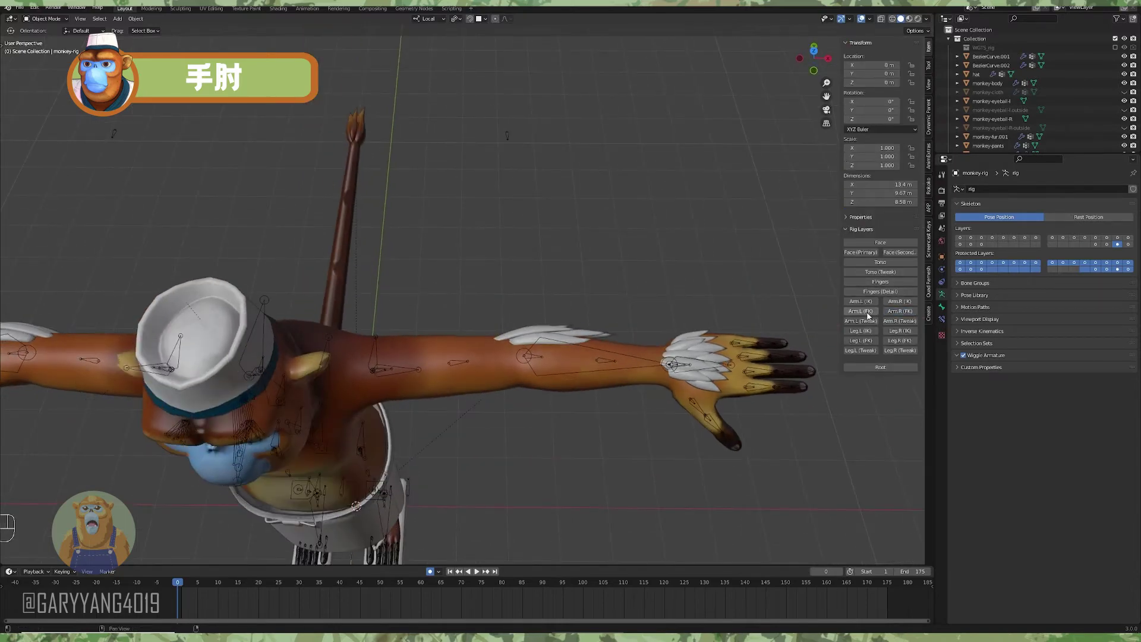
left_click_drag(598, 330, 609, 314)
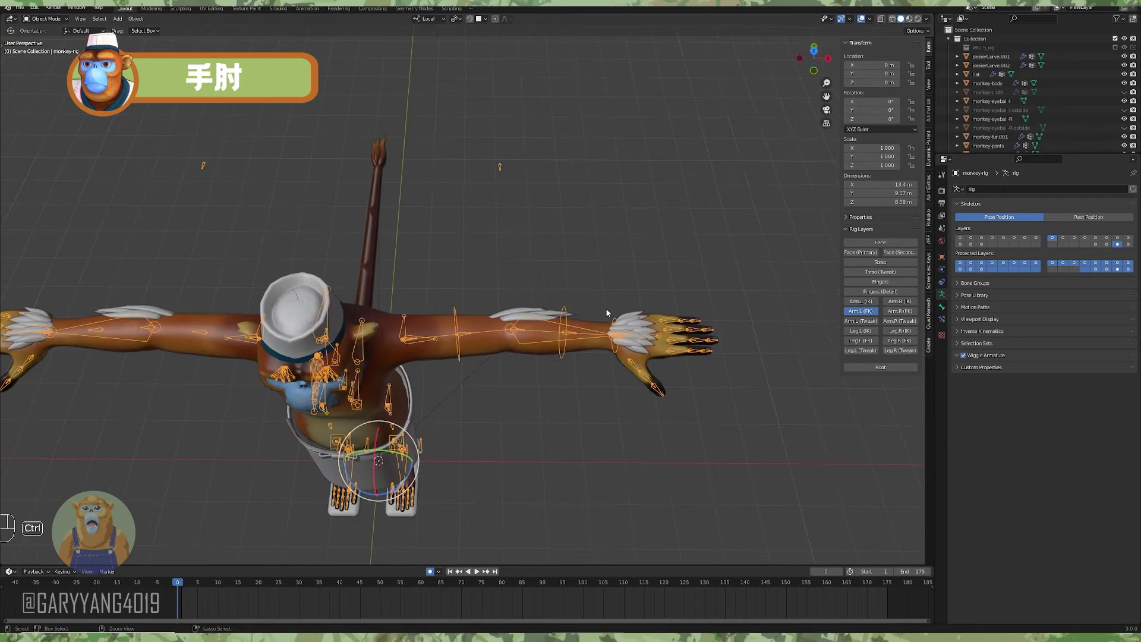
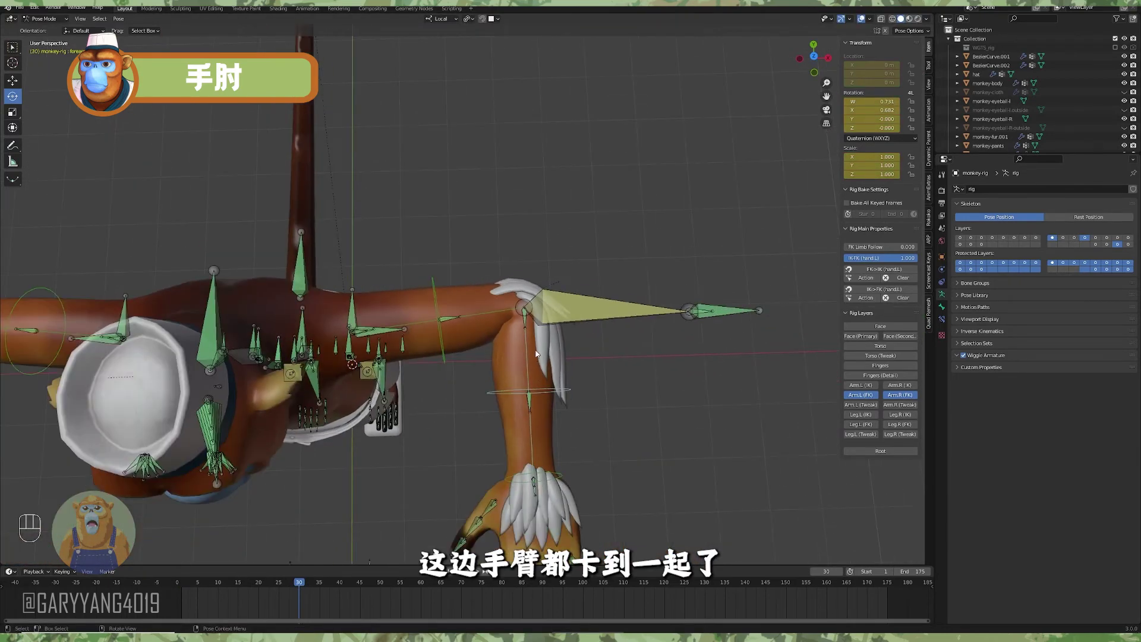
Scrub the timeline so the arm reaches its bent-elbow pose by frame 30 and return to Object Mode
left_click_drag(310, 599, 155, 589)
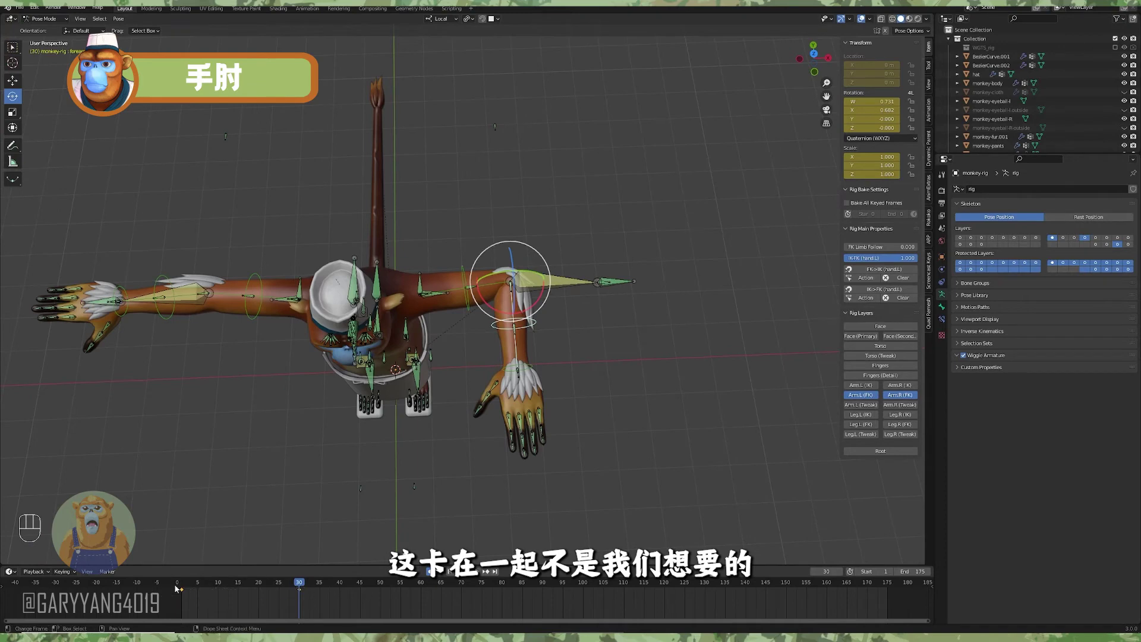
left_click_drag(174, 322, 205, 595)
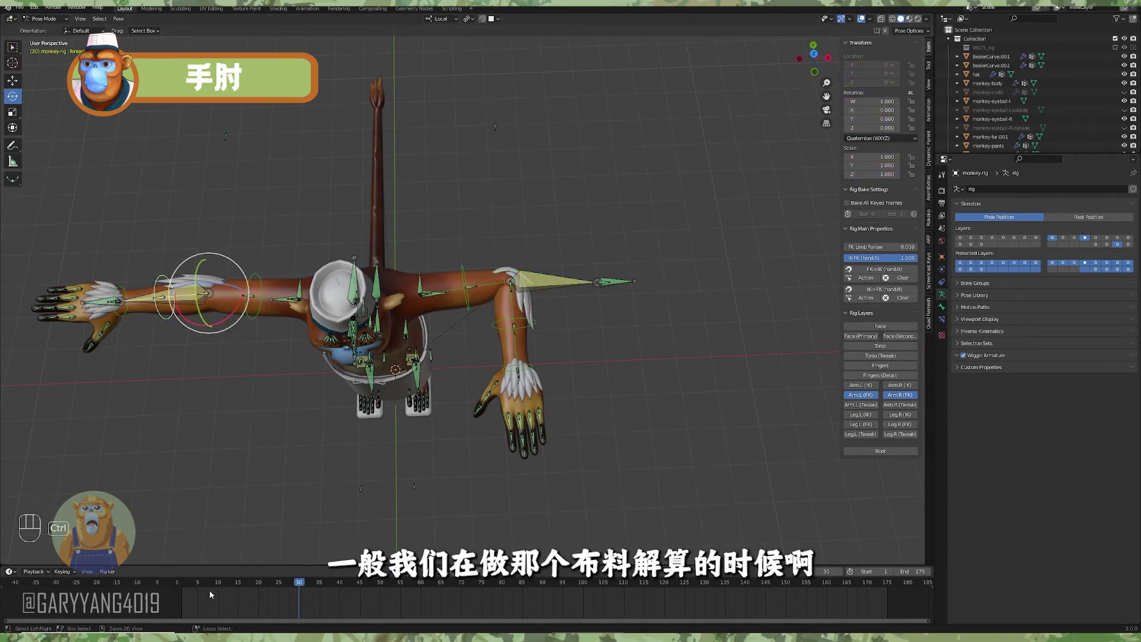
left_click(186, 588)
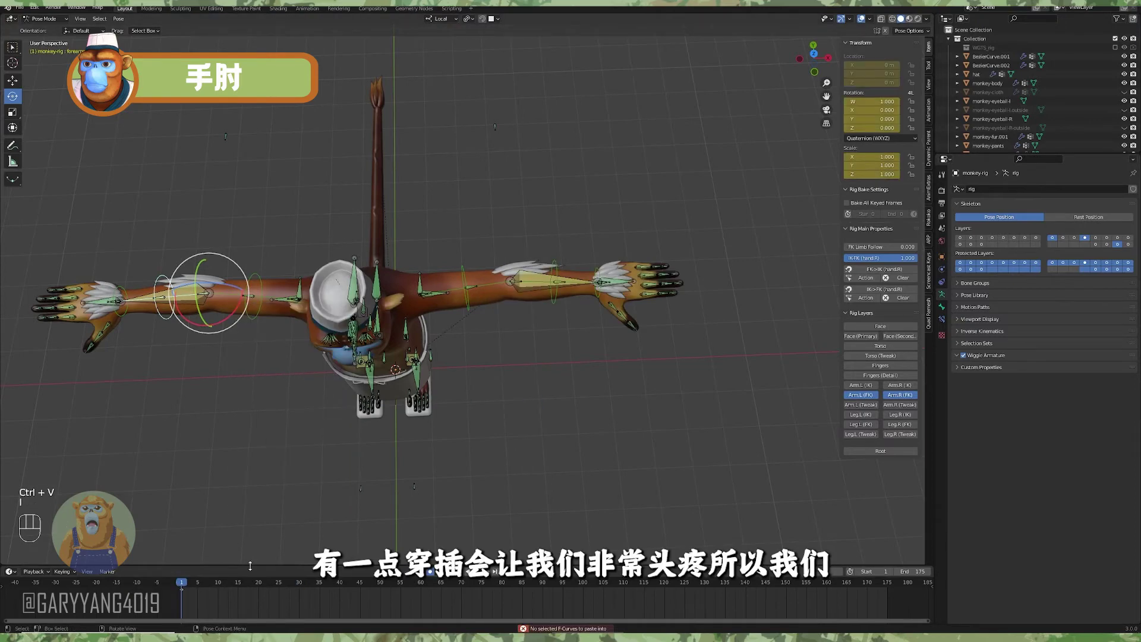
left_click_drag(230, 582, 502, 407)
key("c")
left_click_drag(624, 367, 582, 407)
Select the monkey body mesh and show its Shape Keys list, viewing the bent elbow
left_click(526, 360)
left_click(527, 360)
left_click_drag(509, 393, 530, 357)
middle_click(504, 417)
middle_click(511, 404)
middle_click(514, 392)
left_click_drag(511, 389, 528, 361)
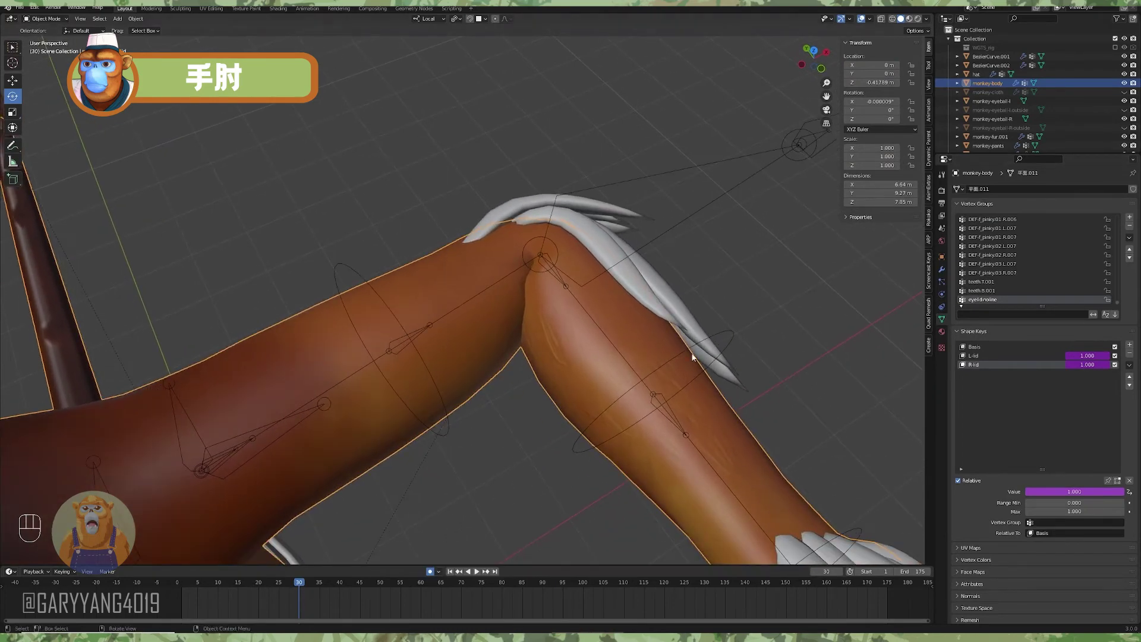
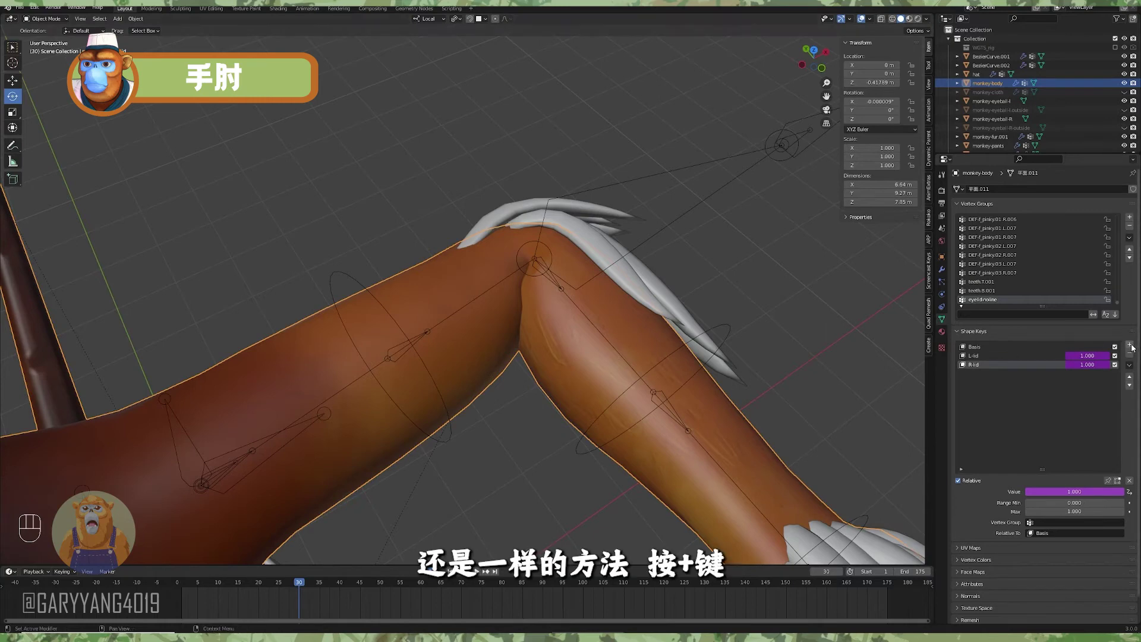
Add a new shape key beneath R-lid on the monkey body for the L-arm elbow correction
left_click(1134, 346)
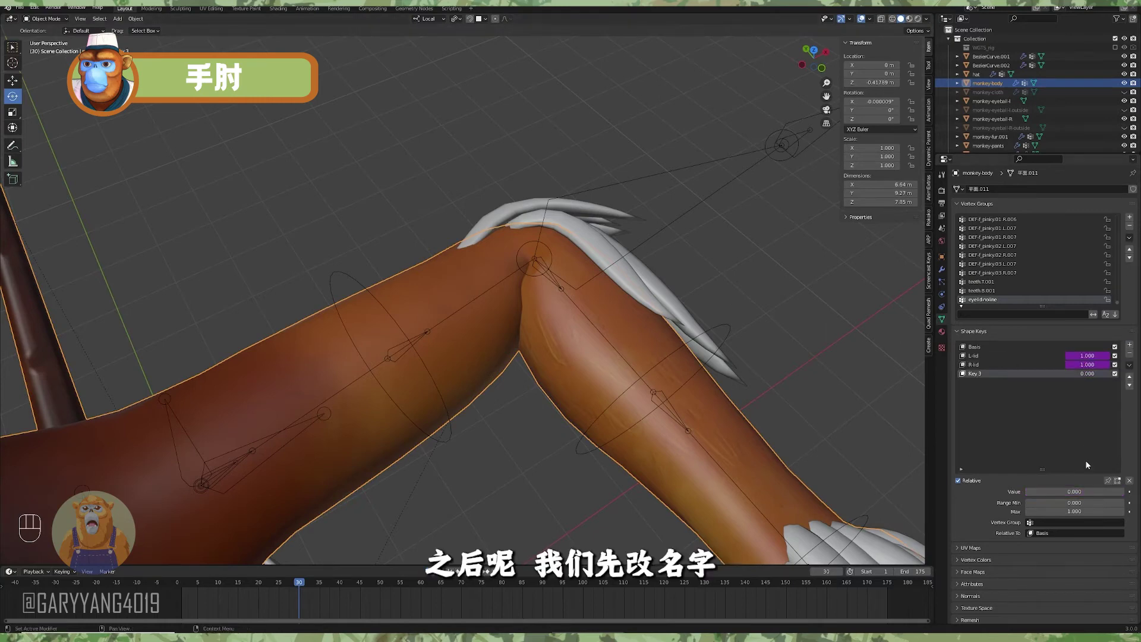
left_click_drag(980, 375, 986, 365)
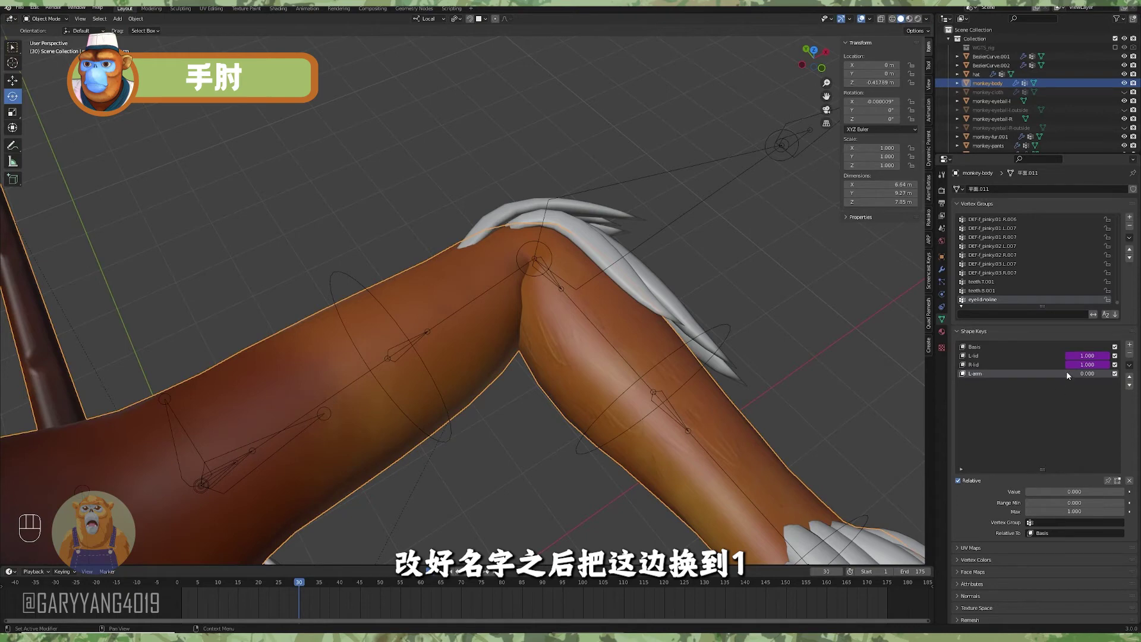
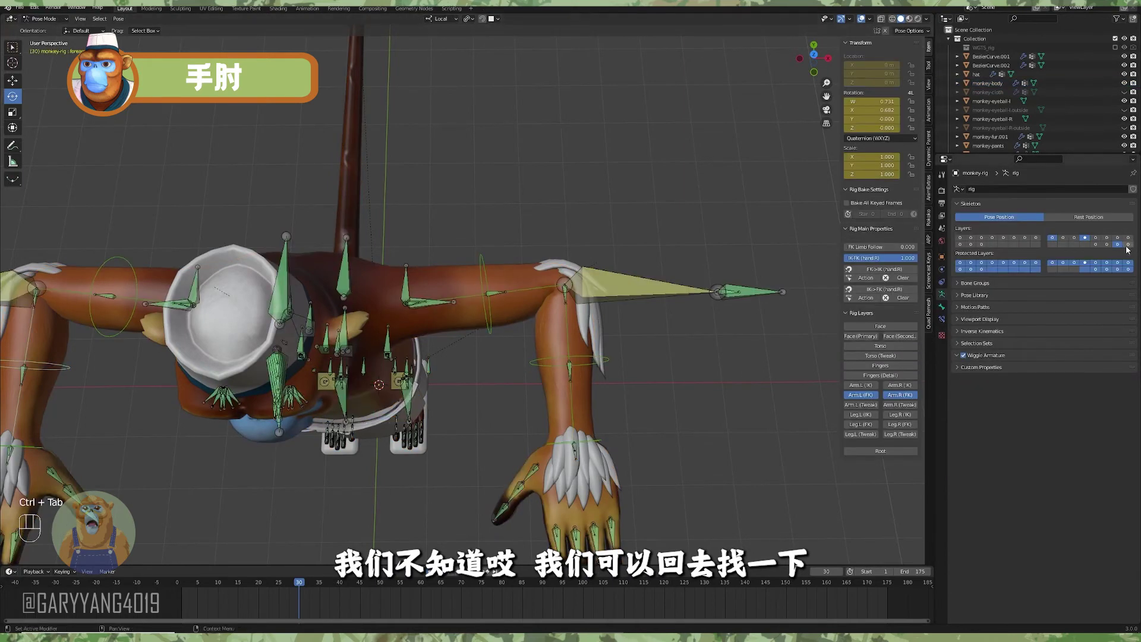
Find the ORG-forearm.L bone name, then add a driver on the L-arm value targeting monkey-rig
left_click(1132, 249)
left_click_drag(569, 316, 565, 338)
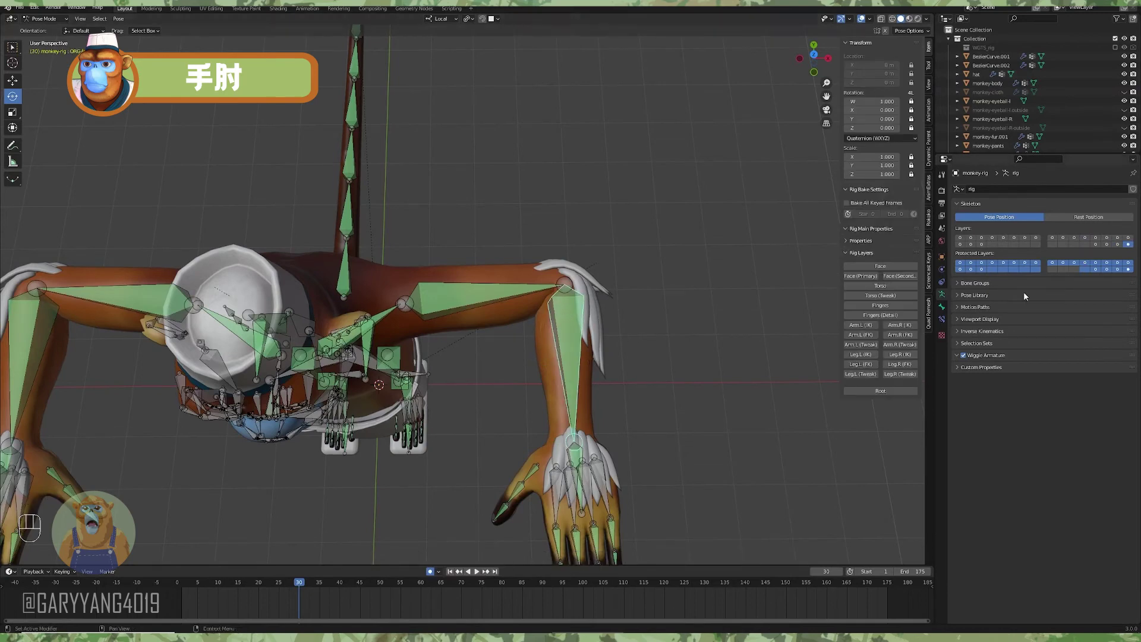
middle_click(544, 270)
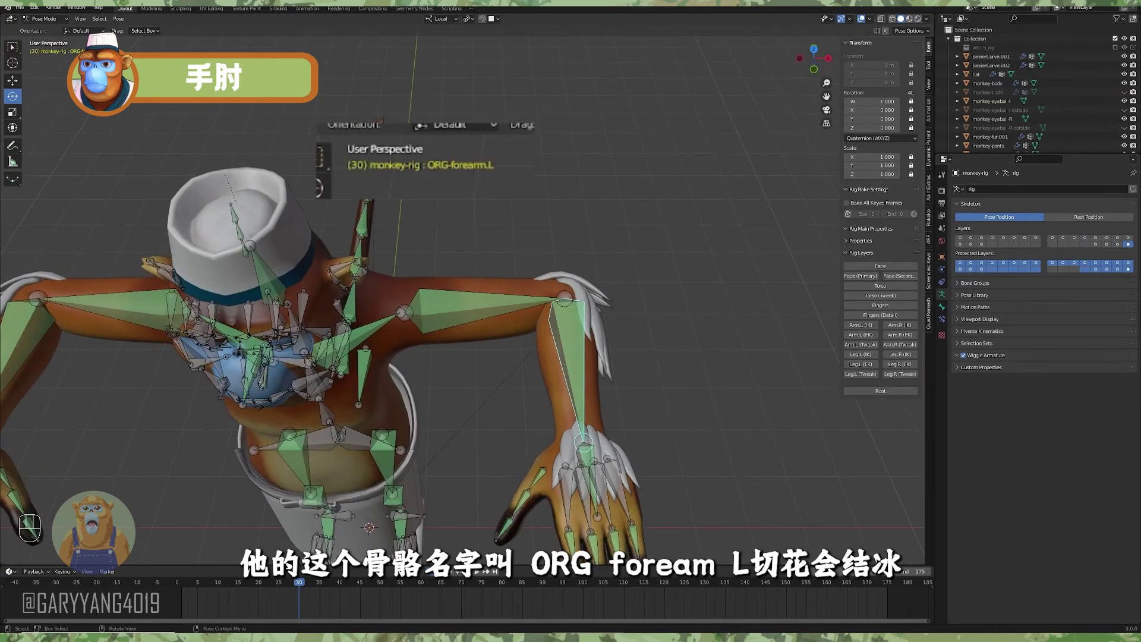
left_click(593, 246)
key("ctrl+Tab")
Set the L-arm driver bone to ORG-forearm.L with X Rotation in Local Space
left_click(493, 284)
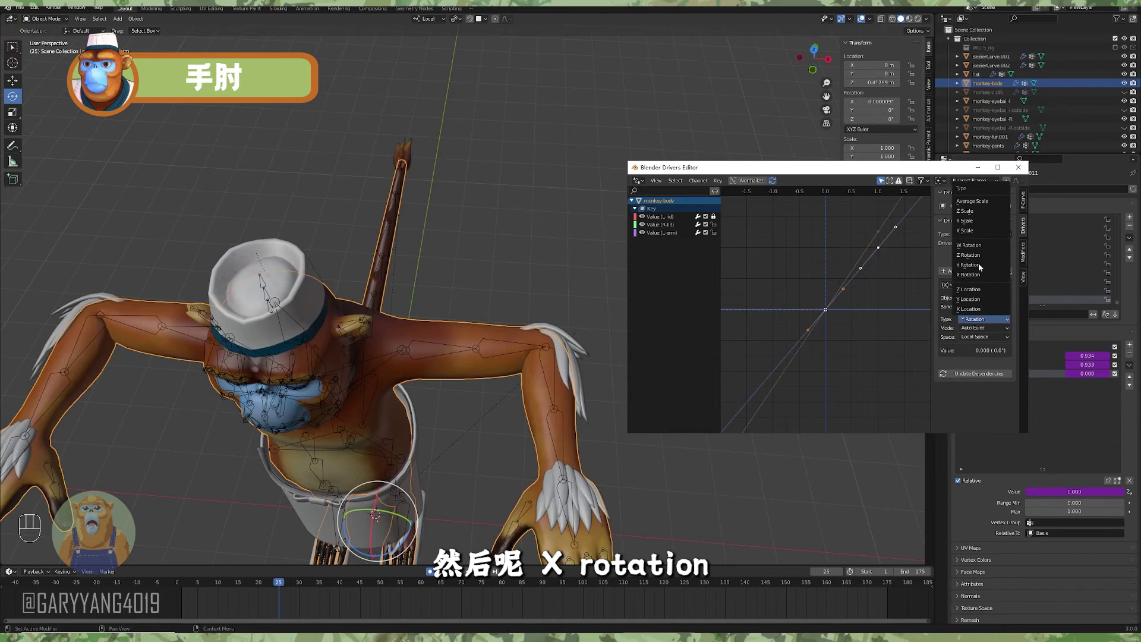
left_click_drag(299, 584, 535, 354)
middle_click(534, 381)
middle_click(532, 399)
middle_click(529, 418)
middle_click(530, 412)
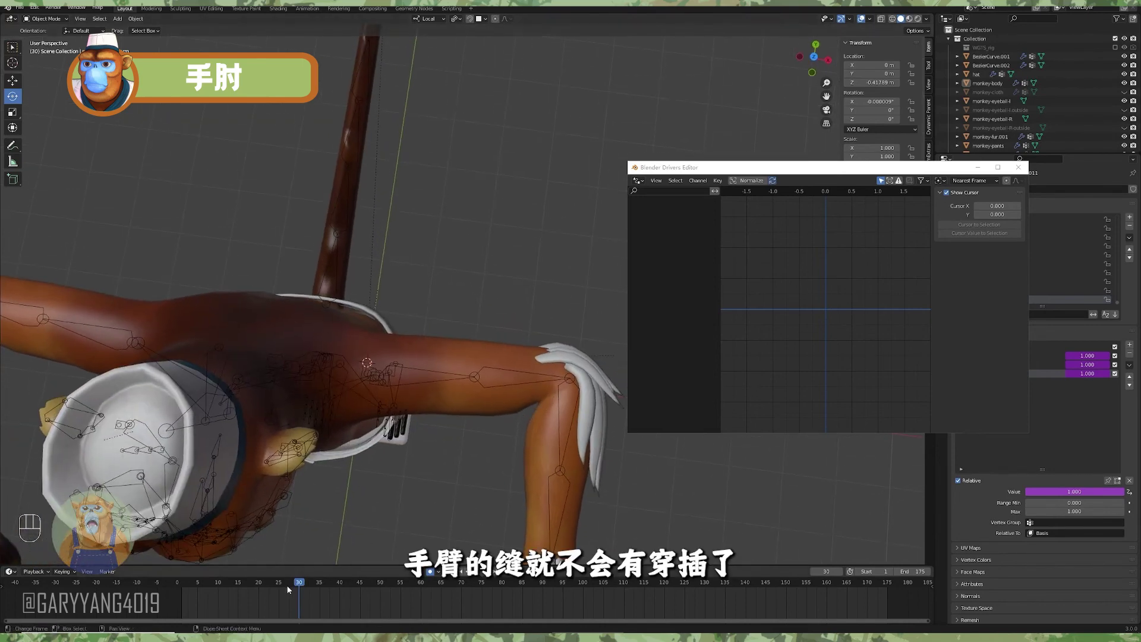
Scrub the animation to test the elbow correction and close the Drivers Editor
left_click_drag(280, 584, 375, 429)
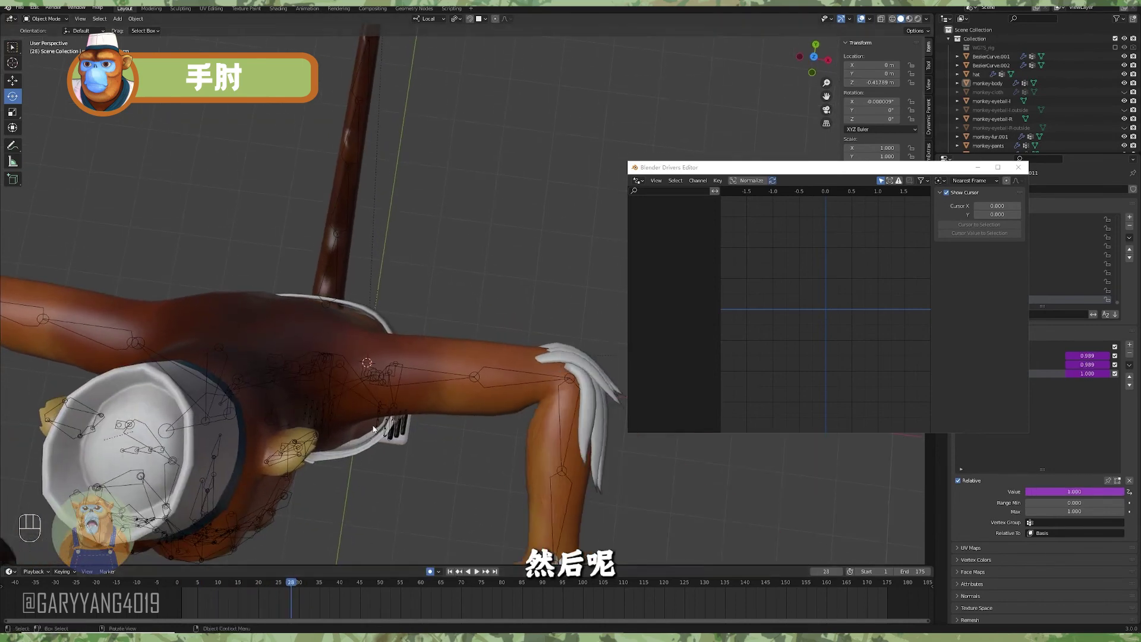
left_click_drag(424, 446, 466, 459)
middle_click(438, 445)
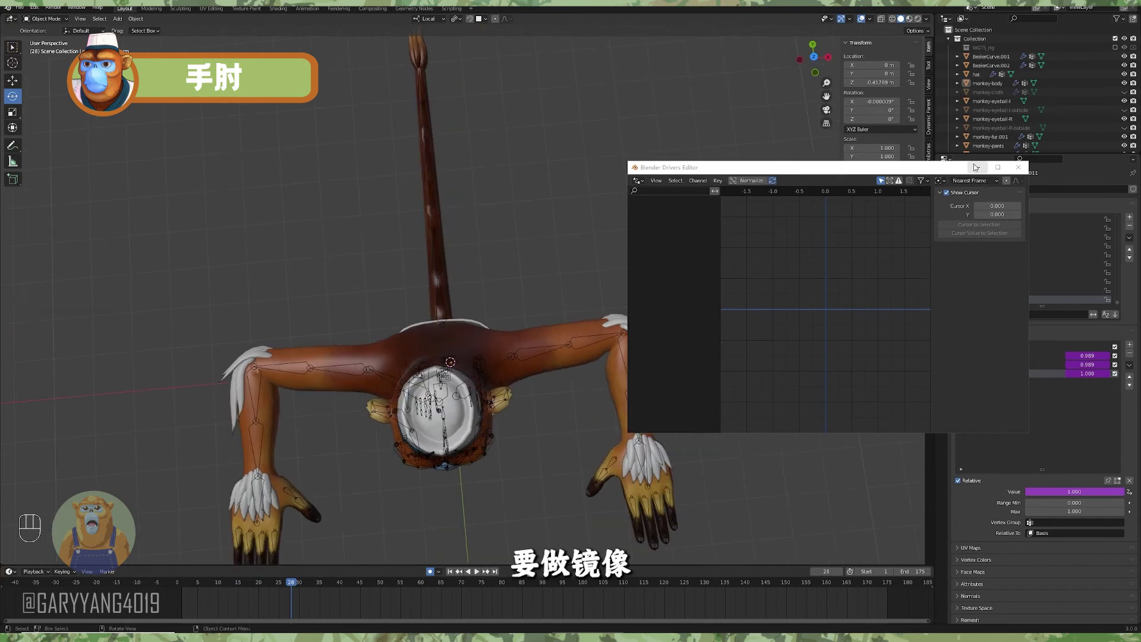
middle_click(631, 375)
middle_click(650, 374)
left_click(587, 372)
left_click_drag(608, 384, 611, 364)
left_click_drag(641, 381, 774, 354)
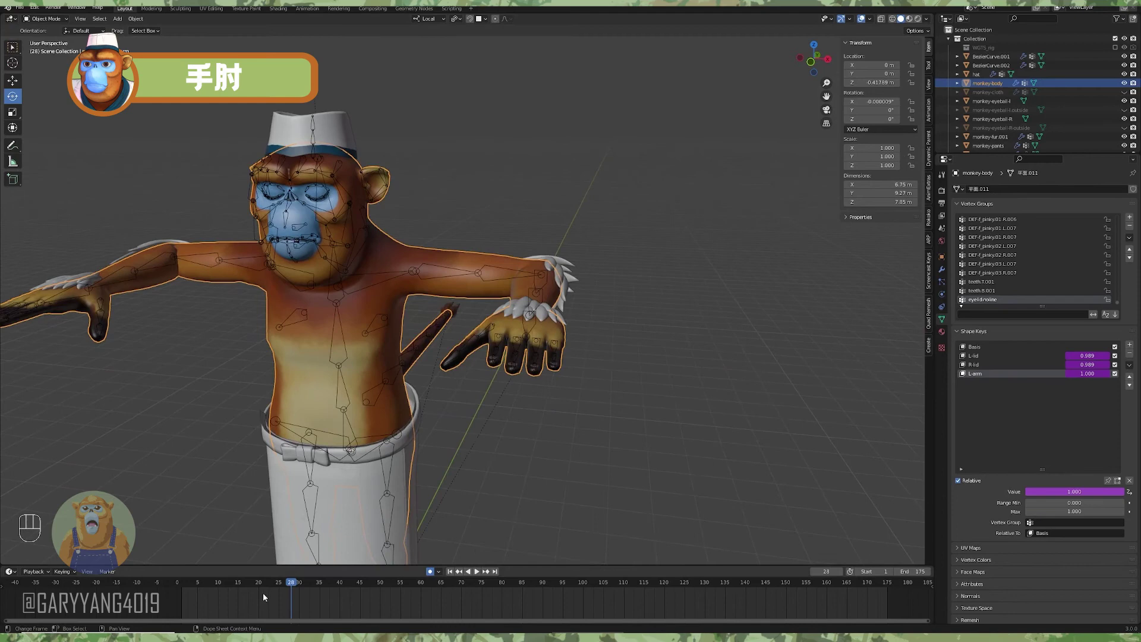
Return to the bent-arm frame and switch off the L-lid and R-lid shape keys, checking from above
left_click(301, 586)
left_click(412, 449)
left_click_drag(439, 416, 647, 419)
left_click(1117, 358)
left_click(1116, 369)
left_click_drag(702, 419, 688, 399)
middle_click(693, 404)
middle_click(700, 408)
middle_click(714, 435)
middle_click(728, 448)
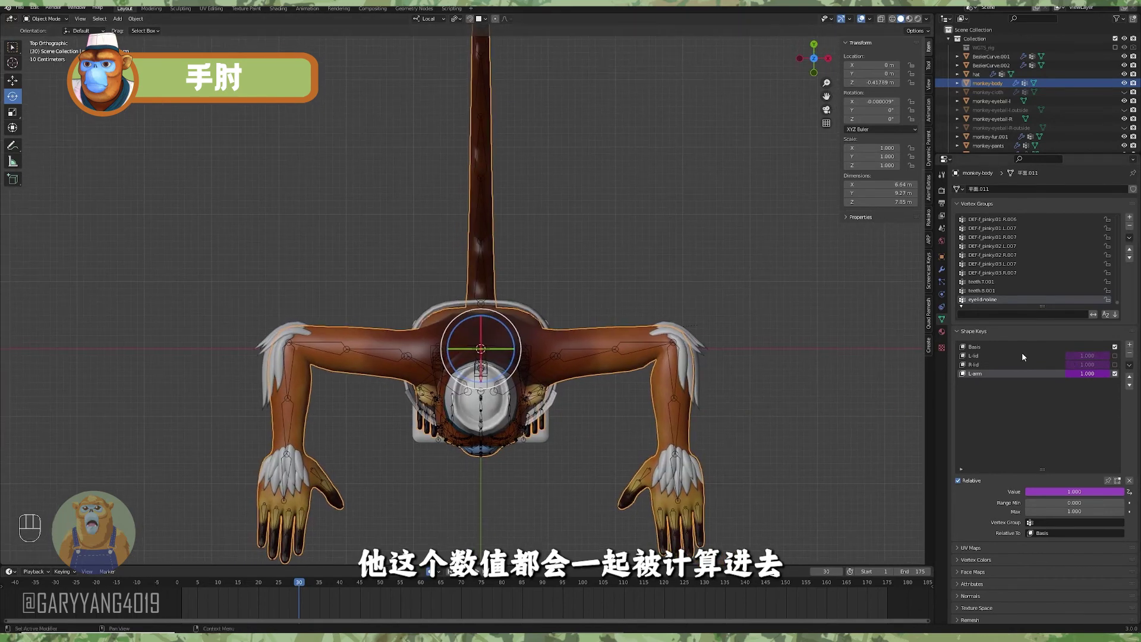
middle_click(653, 406)
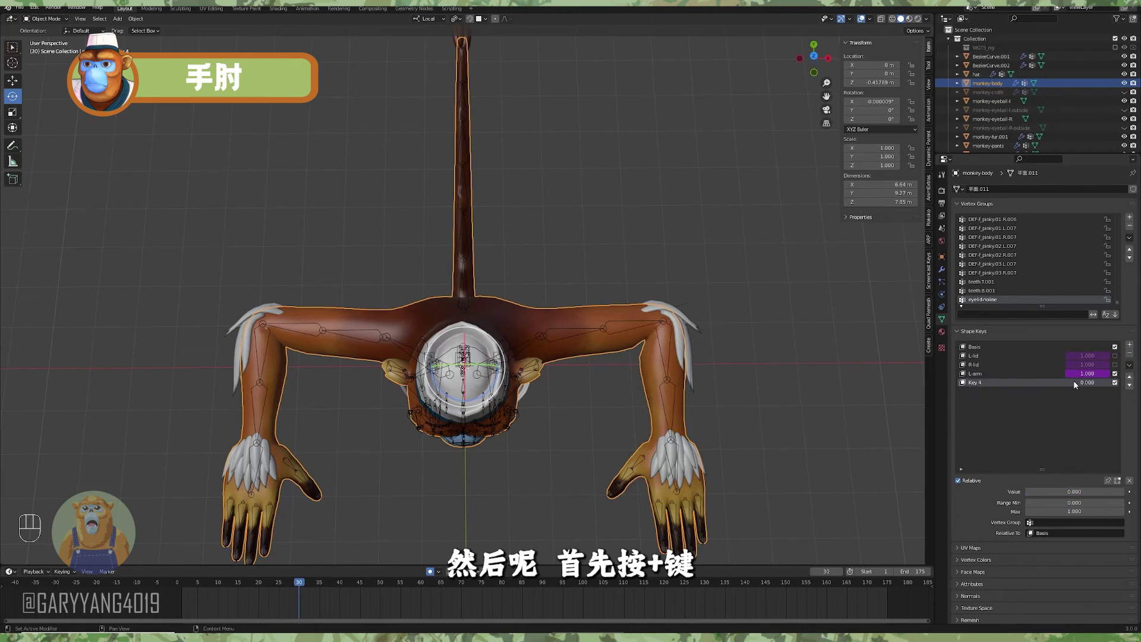
Add a new shape key below L-arm on the monkey body for the R-arm correction
left_click_drag(1132, 368, 1104, 377)
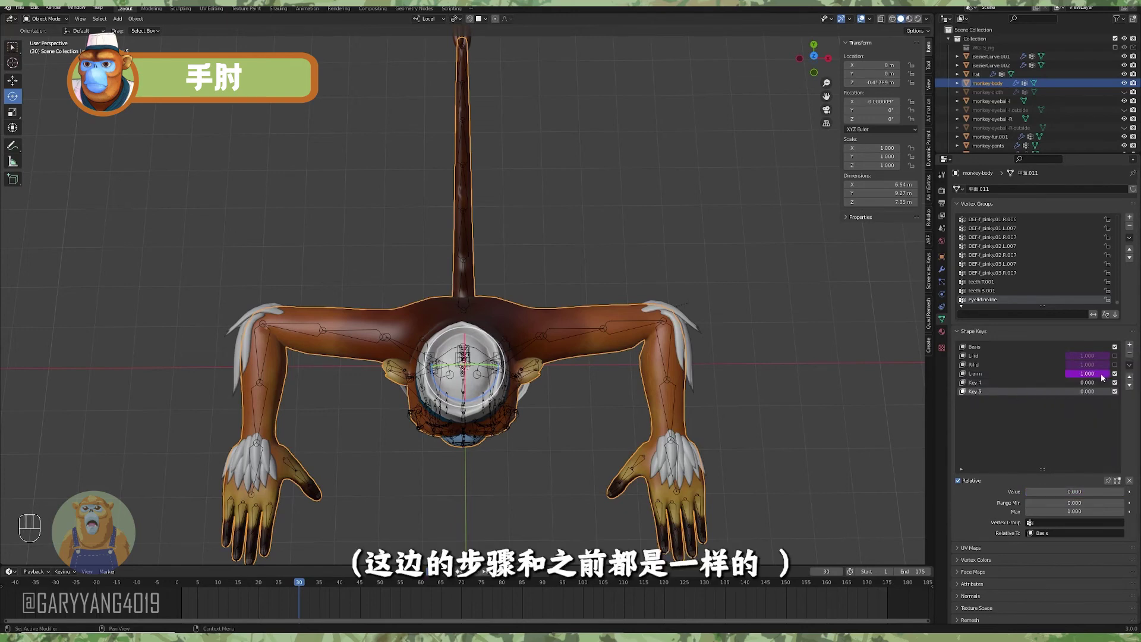
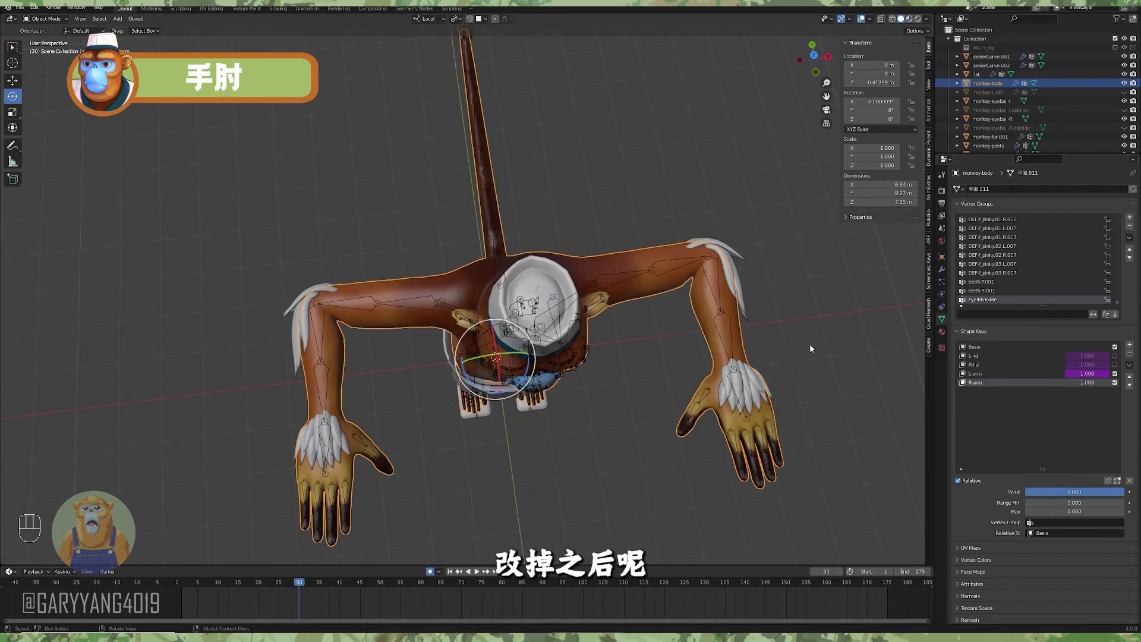
Add a driver to the R-arm value reading monkey-rig's ORG-forearm.R local X rotation
middle_click(807, 349)
left_click(1035, 384)
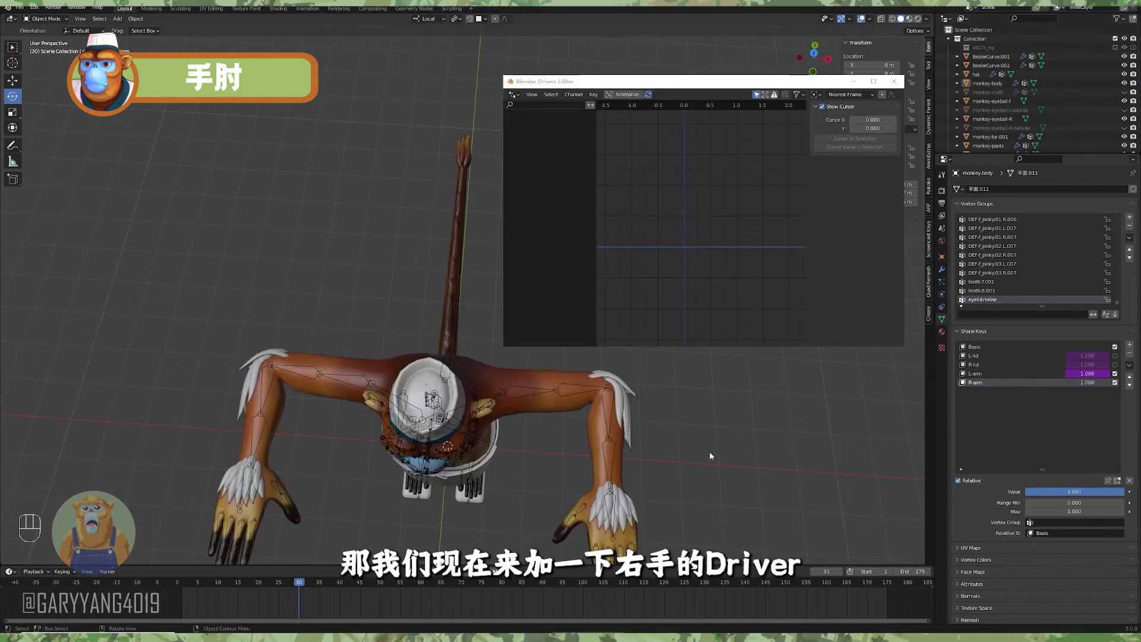
middle_click(740, 431)
left_click_drag(738, 433, 778, 435)
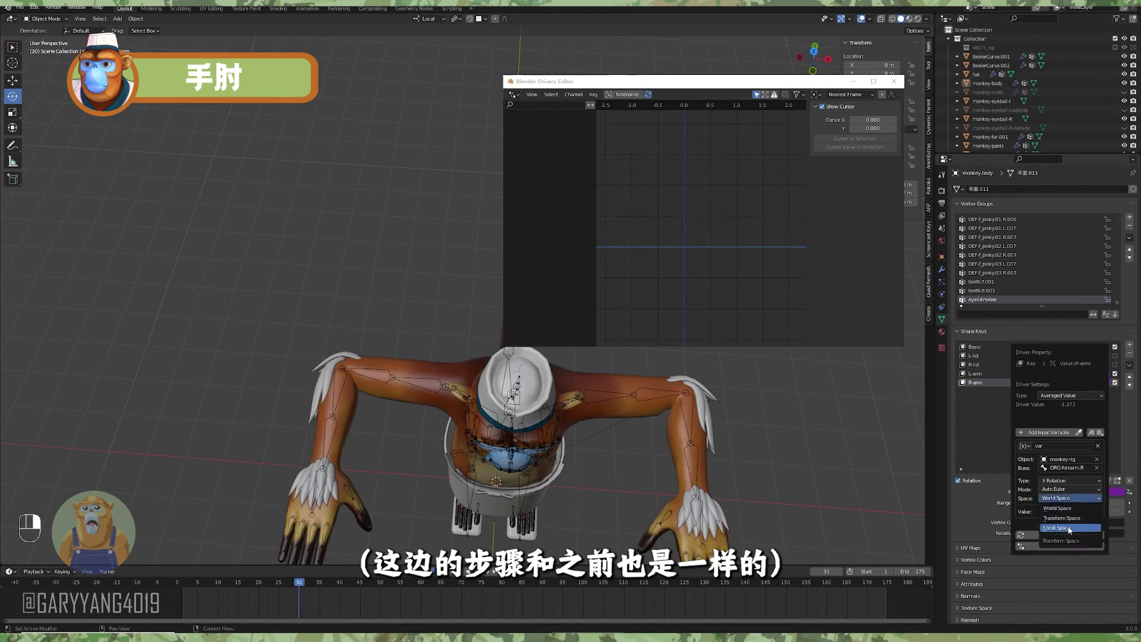
Orbit to the monkey's face and re-enable the L-lid and R-lid shape keys
middle_click(527, 479)
middle_click(561, 463)
middle_click(556, 478)
left_click_drag(247, 588, 351, 483)
middle_click(523, 483)
left_click_drag(498, 465, 483, 394)
left_click_drag(475, 380, 465, 367)
middle_click(466, 412)
middle_click(472, 429)
double_click(1116, 360)
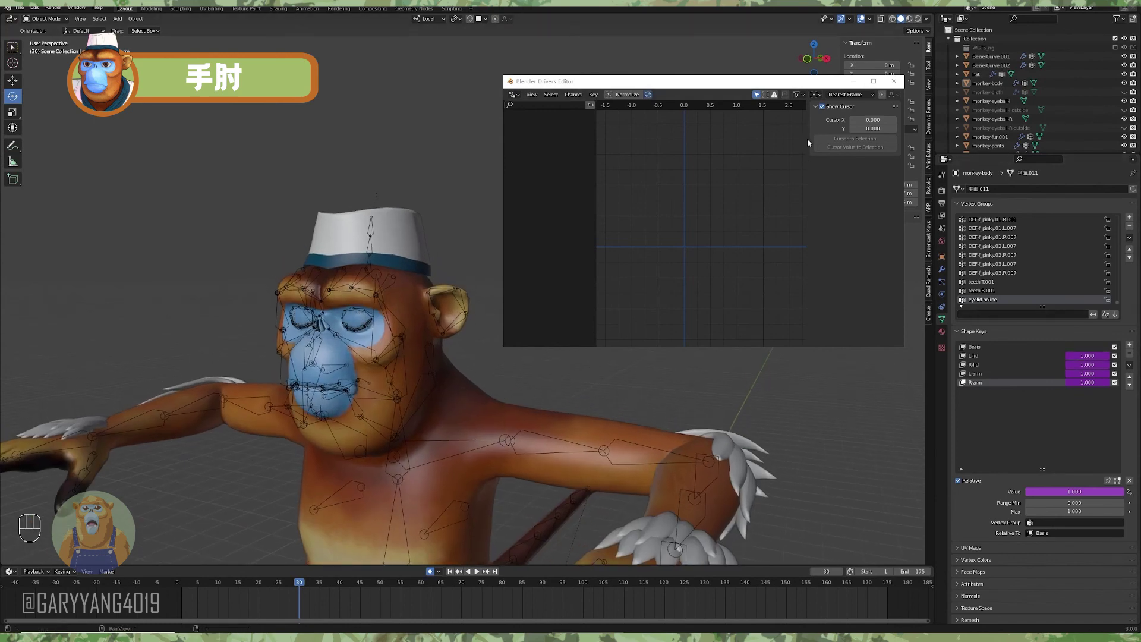